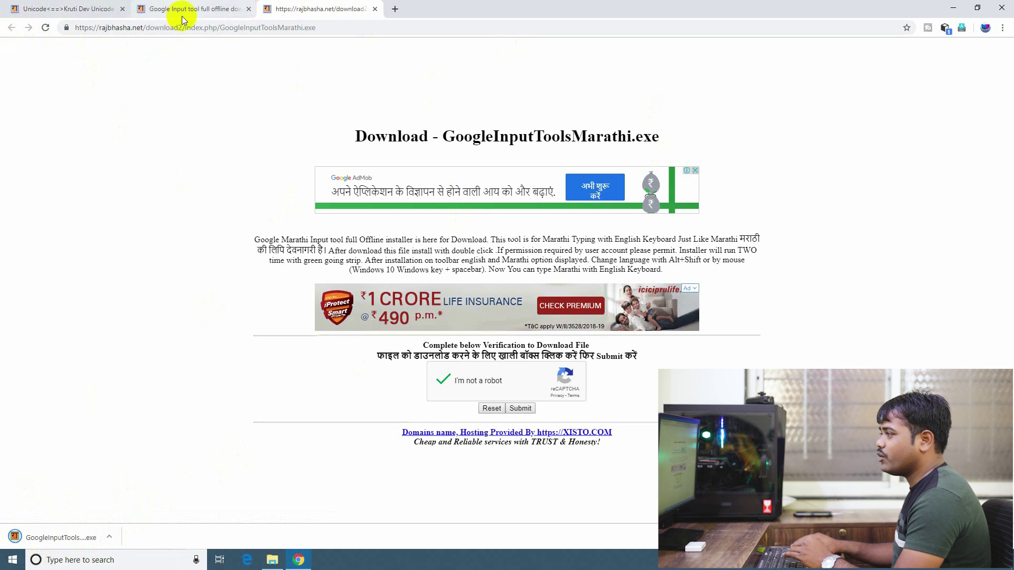
Reach the GoogleInputToolsHindi.exe download page from the Hindi link and complete its robot check.
{"action": "left_click", "coordinate": [190, 10]}
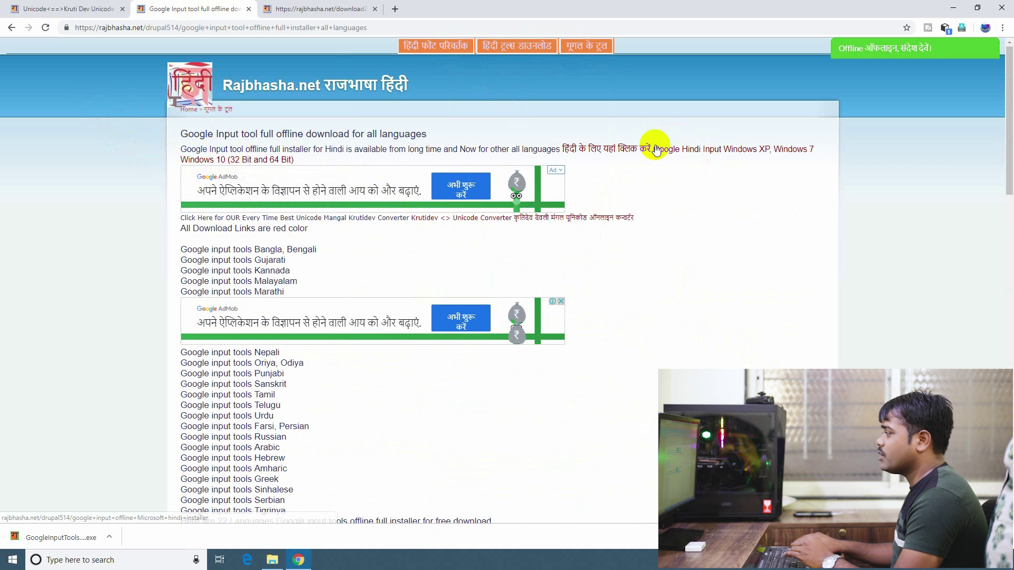
{"action": "left_click", "coordinate": [676, 155]}
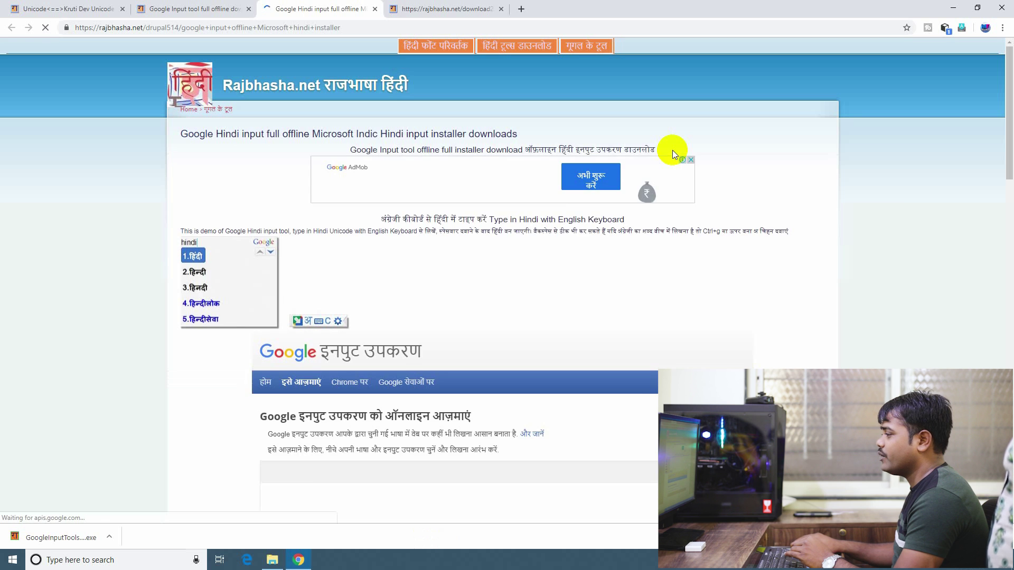
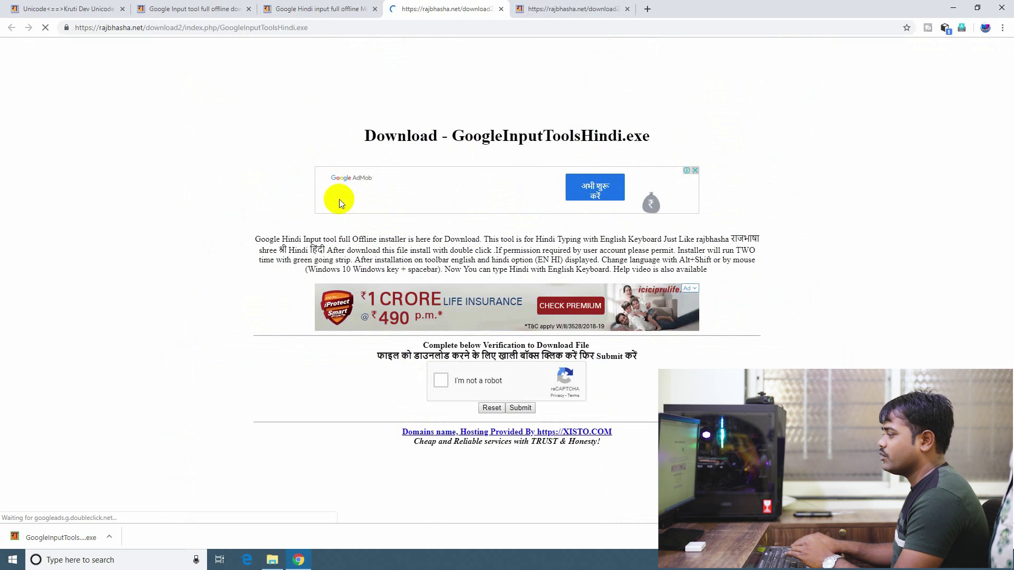
{"action": "left_click", "coordinate": [446, 389]}
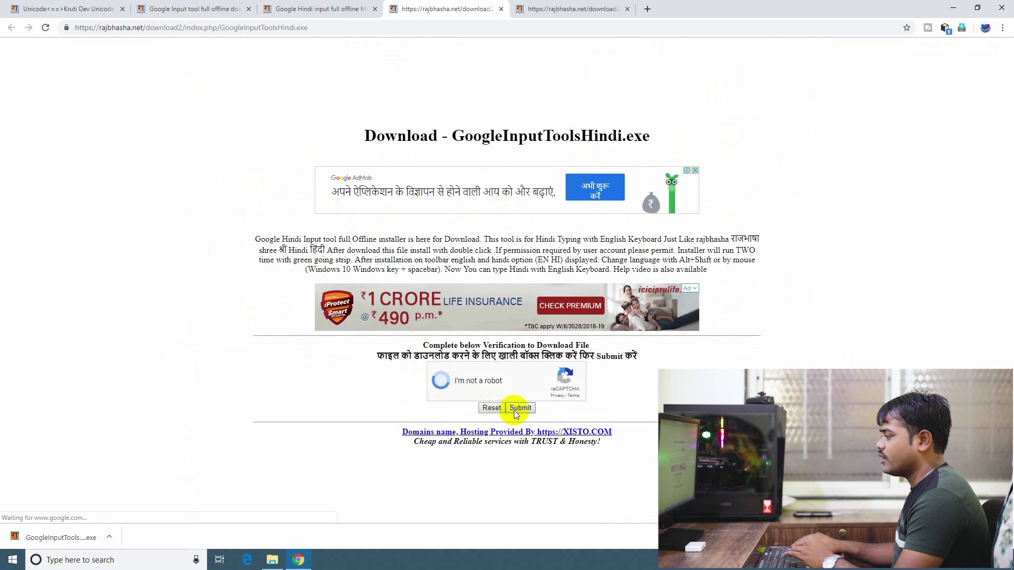
Submit the verification and save the Hindi installer to the Desktop.
{"action": "left_click", "coordinate": [525, 411]}
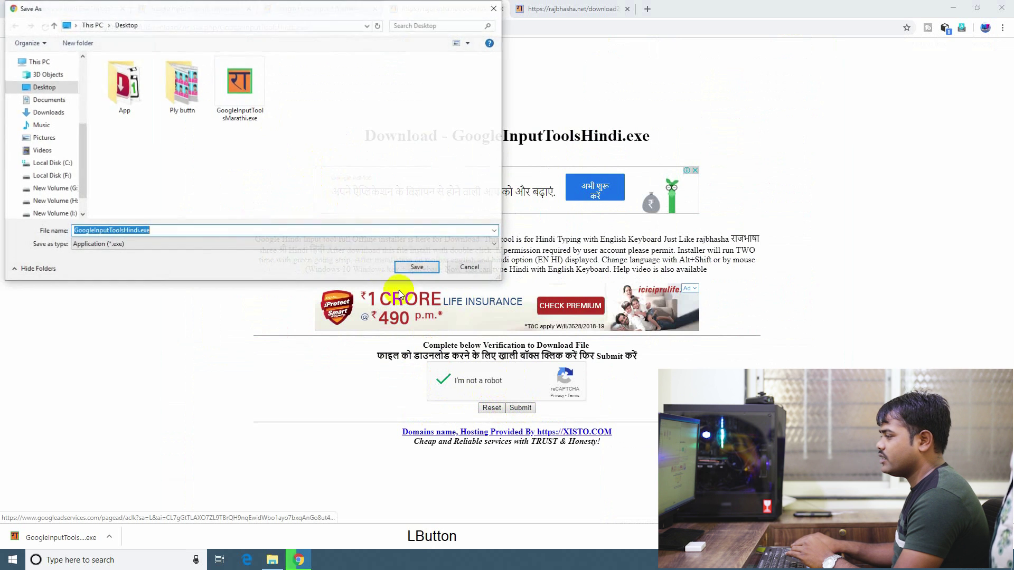
{"action": "left_click", "coordinate": [418, 274]}
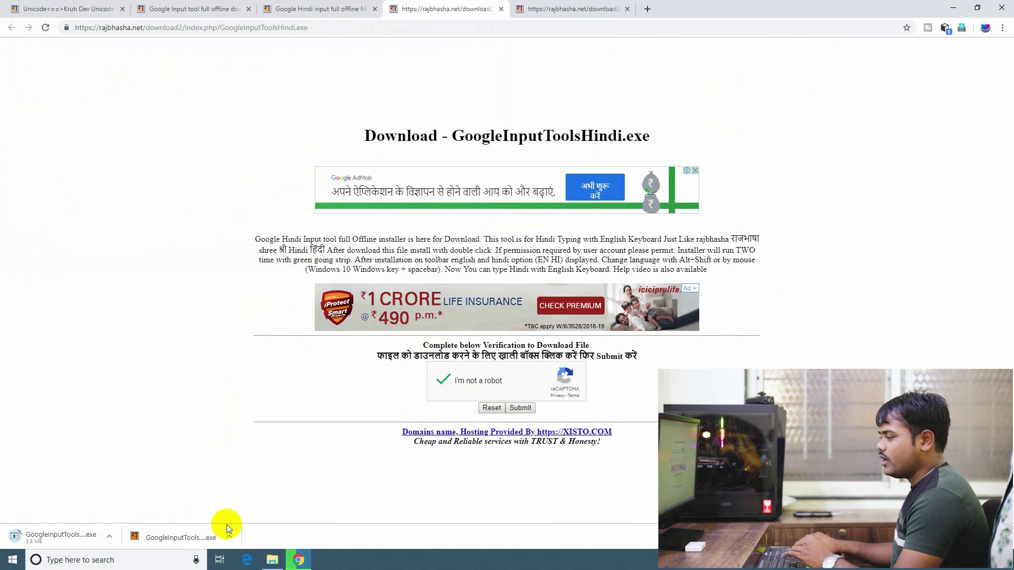
Show the download in the Desktop folder and bring up file actions for GoogleInputToolsMarathi.exe.
{"action": "left_click", "coordinate": [230, 541]}
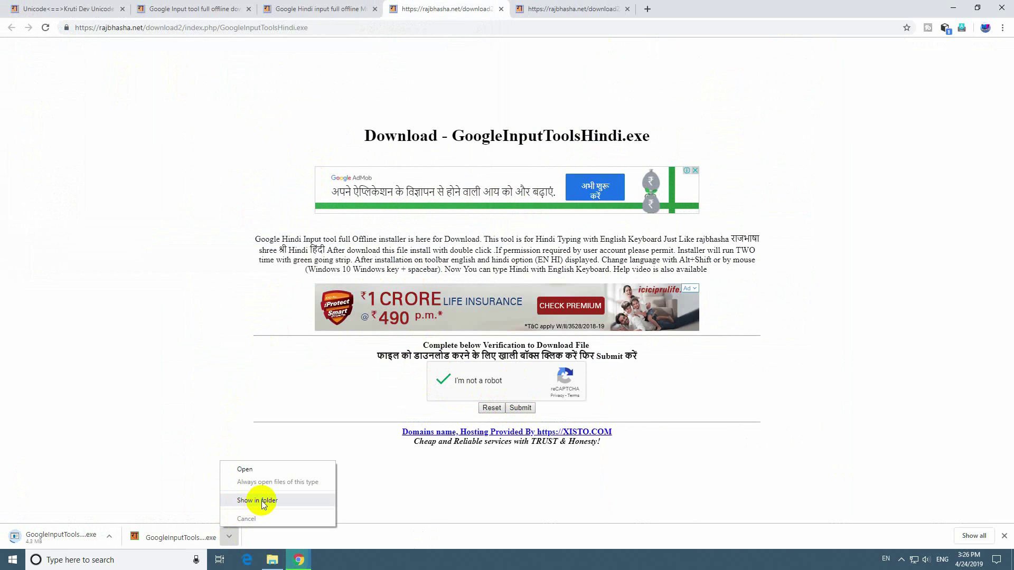
{"action": "left_click", "coordinate": [265, 505]}
{"action": "left_click", "coordinate": [268, 11]}
{"action": "left_click", "coordinate": [649, 69]}
{"action": "right_click", "coordinate": [123, 90]}
In Programs and Features, select Google Input Marathi and start its Uninstall/Change.
{"action": "left_click", "coordinate": [893, 457]}
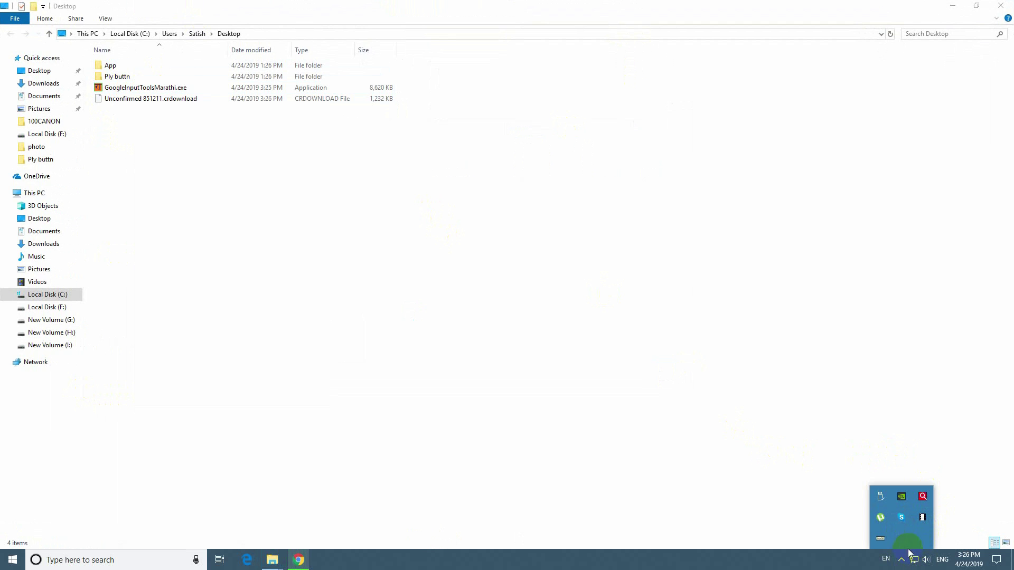
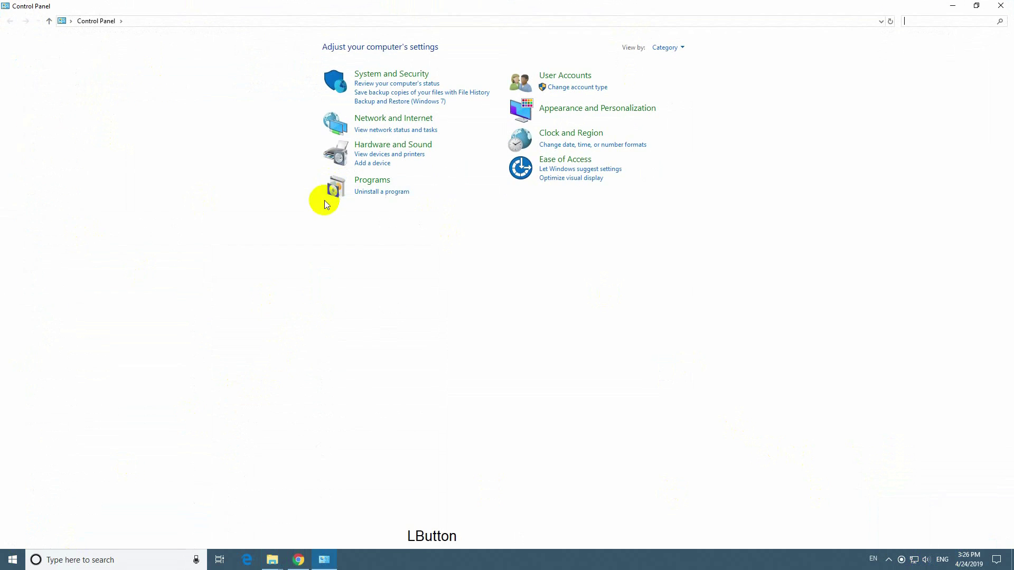
{"action": "left_click", "coordinate": [380, 196]}
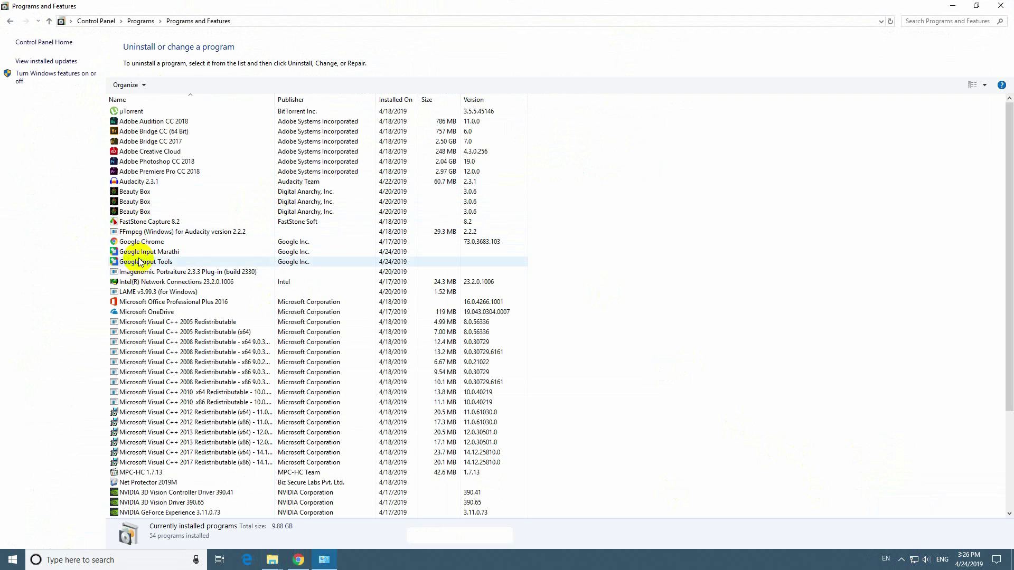
{"action": "left_click", "coordinate": [139, 257]}
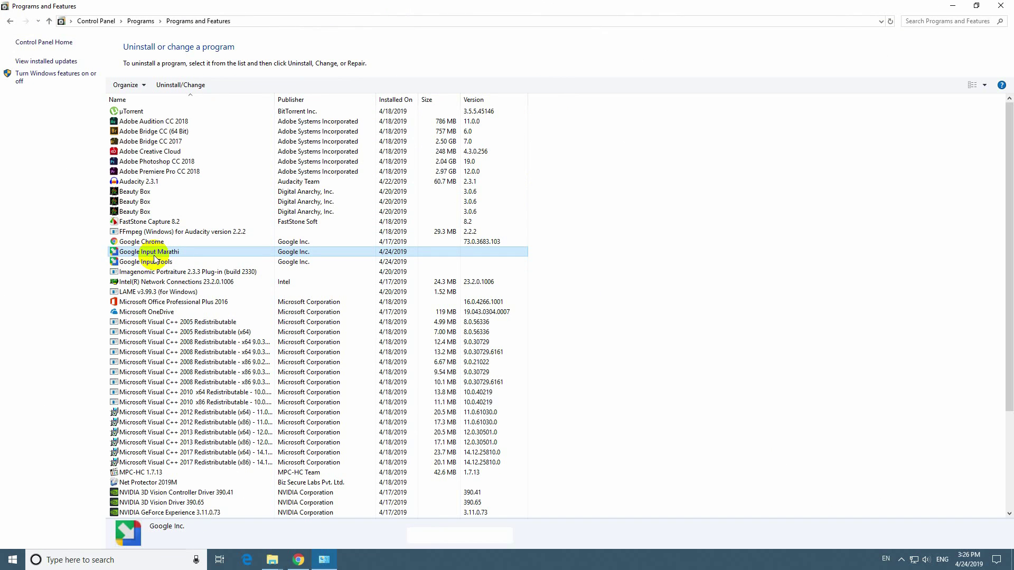
{"action": "right_click", "coordinate": [158, 255]}
{"action": "left_click", "coordinate": [194, 265]}
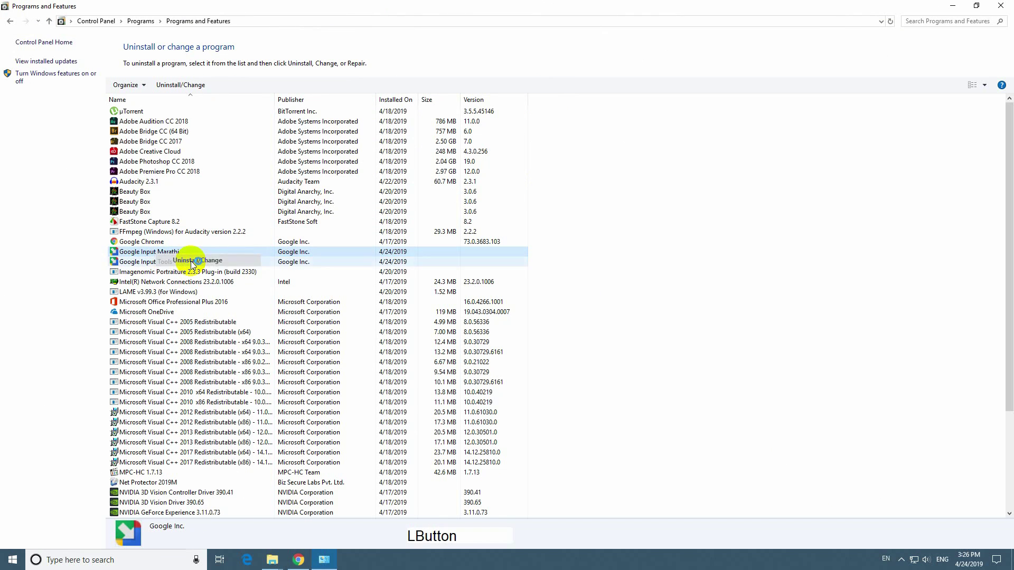
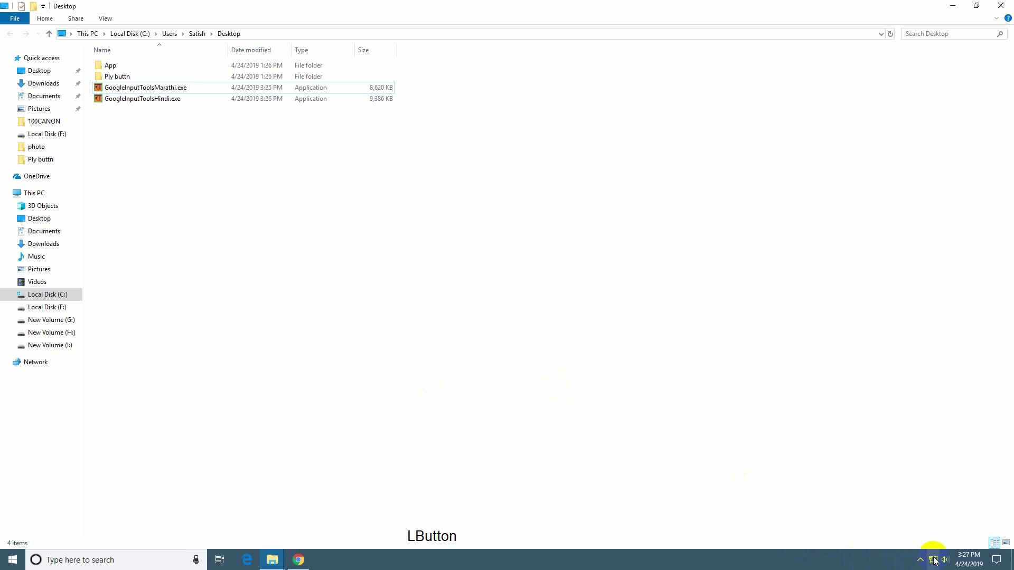
Run the Hindi and Marathi Google Input Tools installers from the desktop.
{"action": "left_click", "coordinate": [922, 560]}
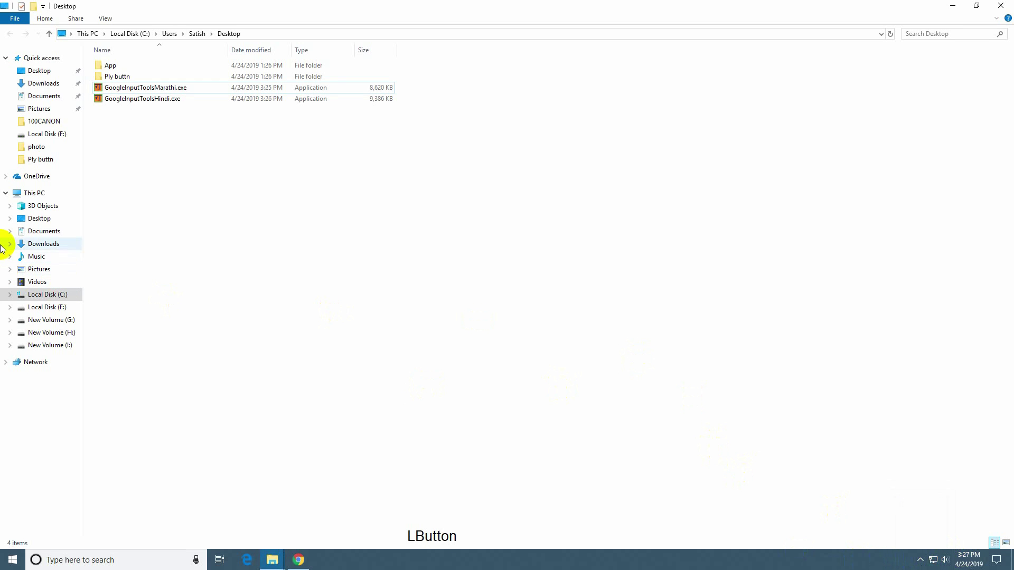
{"action": "left_click", "coordinate": [394, 285]}
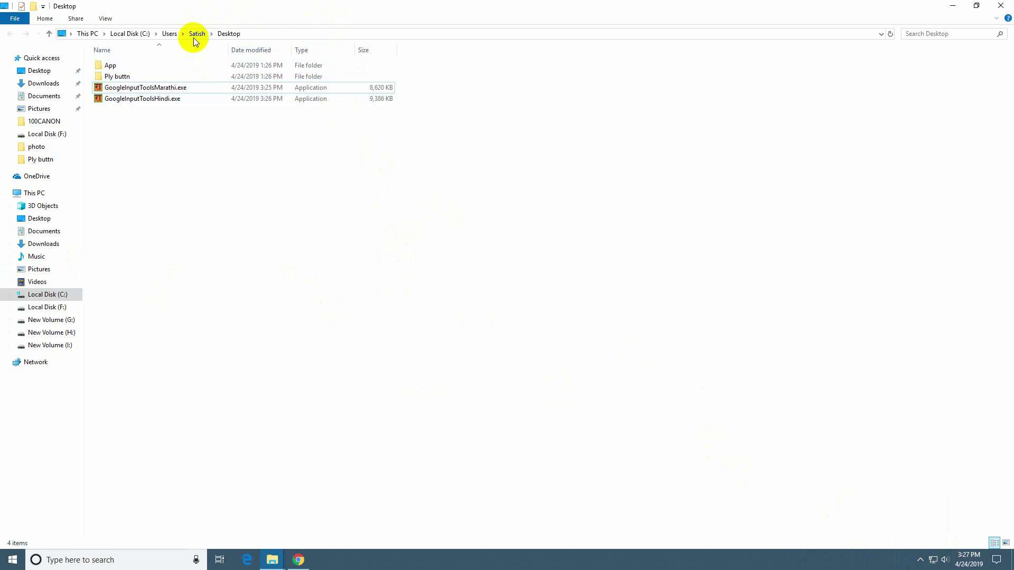
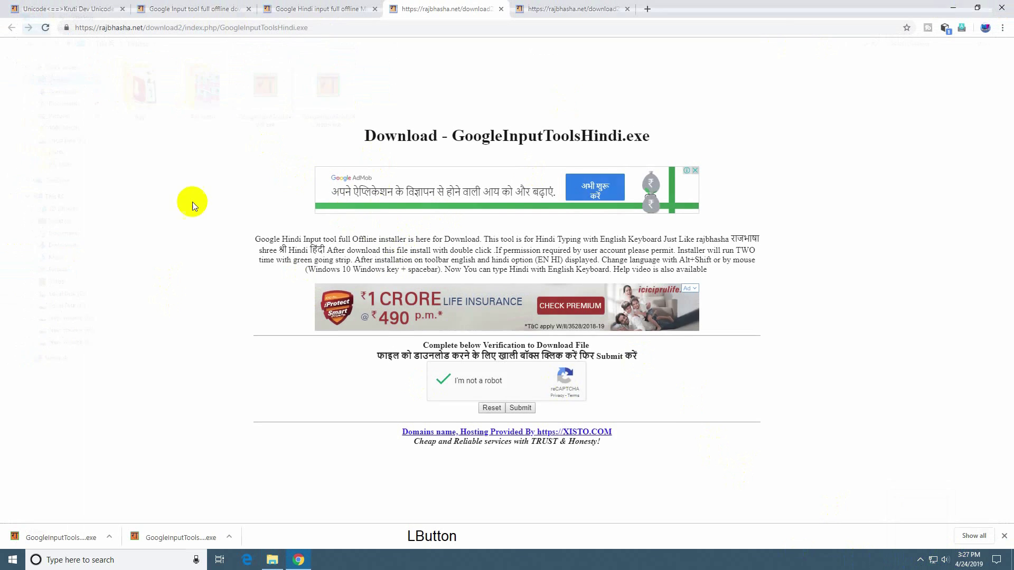
{"action": "left_click", "coordinate": [958, 7]}
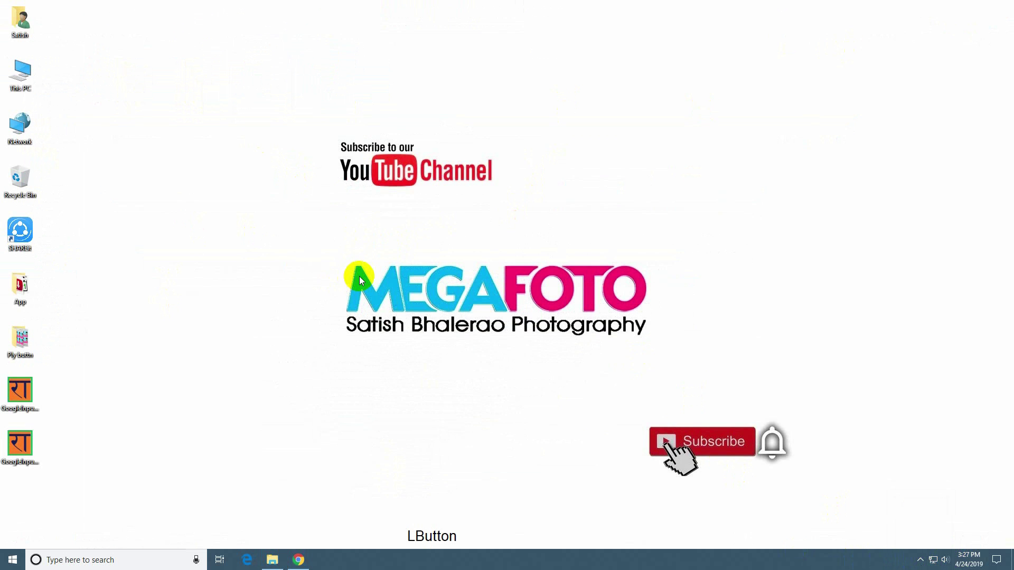
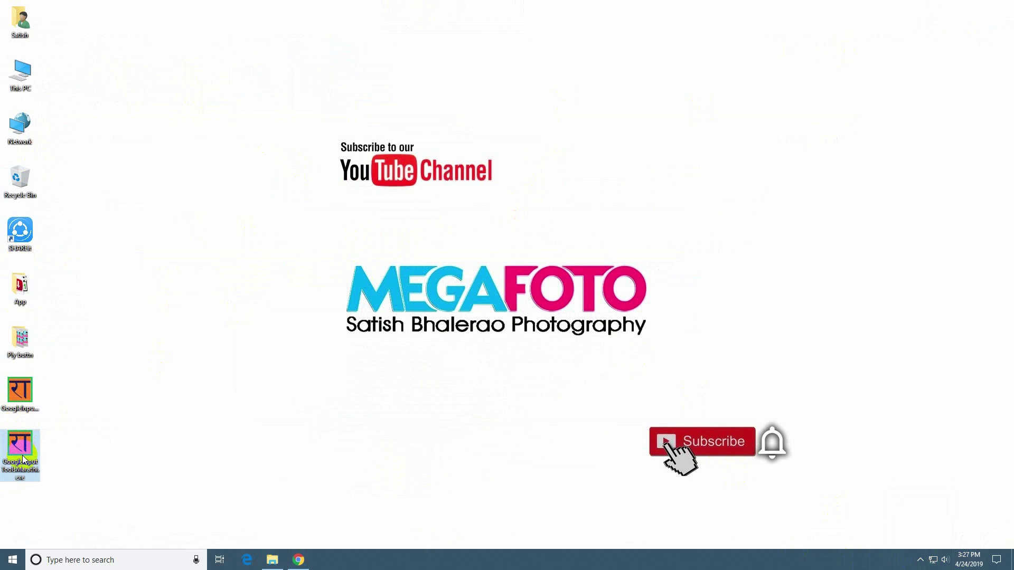
{"action": "left_click", "coordinate": [18, 453]}
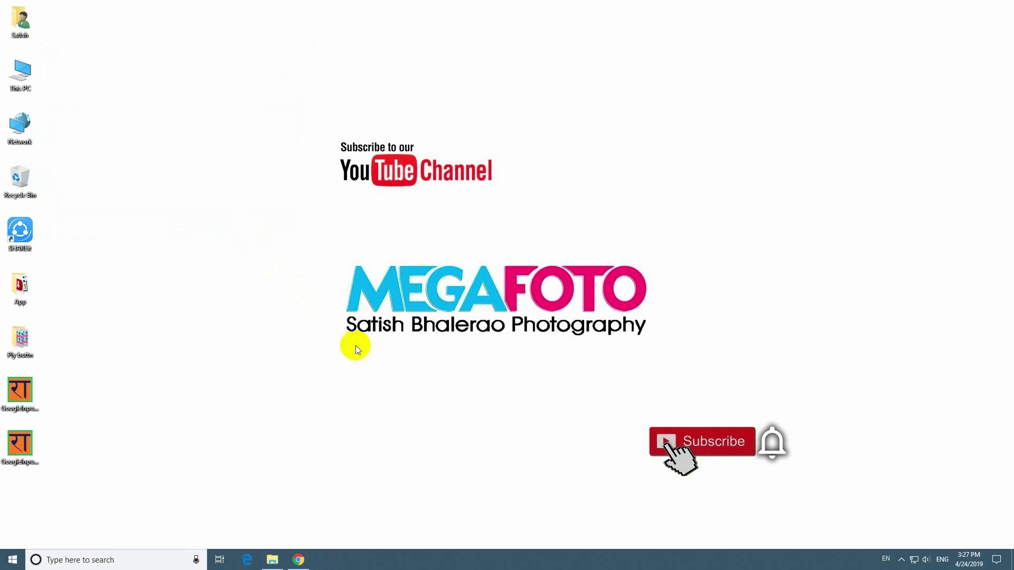
{"action": "left_click", "coordinate": [24, 393]}
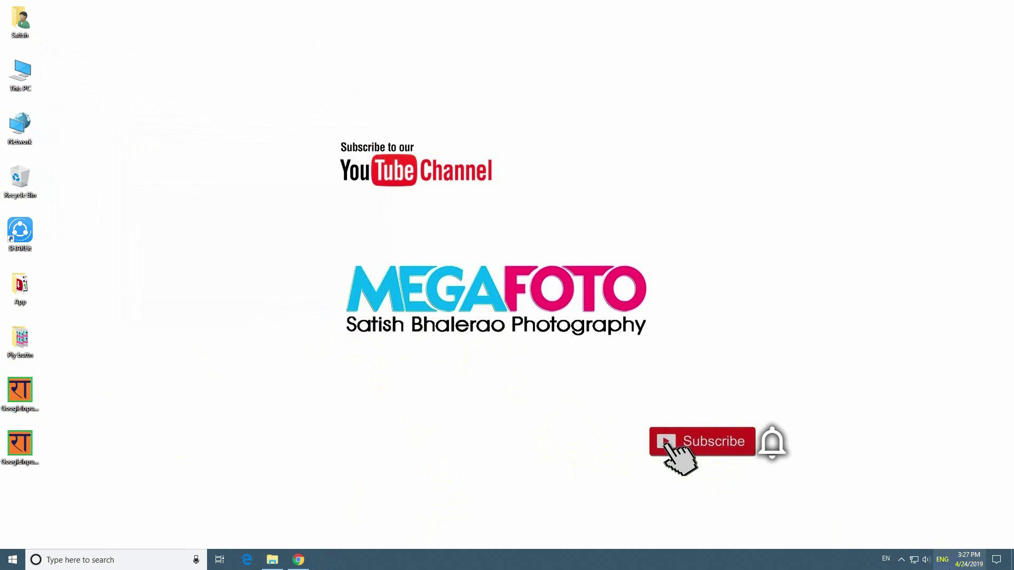
Check the language bar now offers Hindi and Marathi alongside English.
{"action": "left_click", "coordinate": [889, 560]}
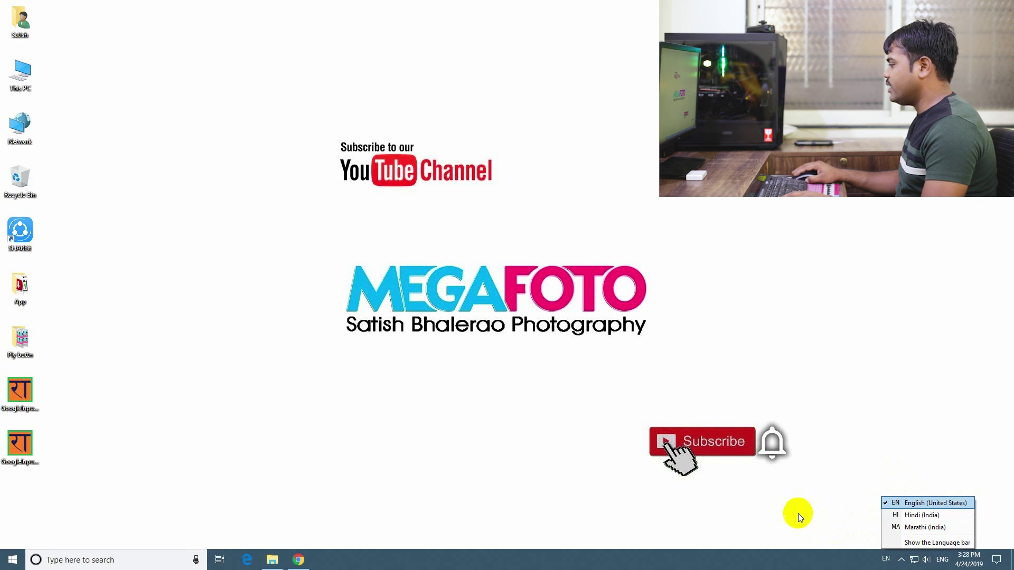
{"action": "left_click", "coordinate": [789, 502]}
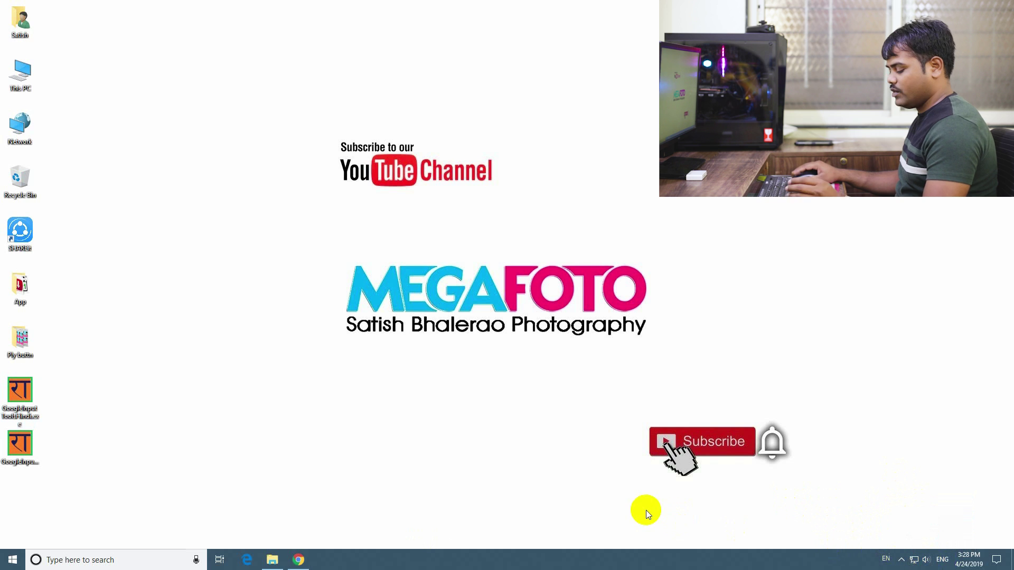
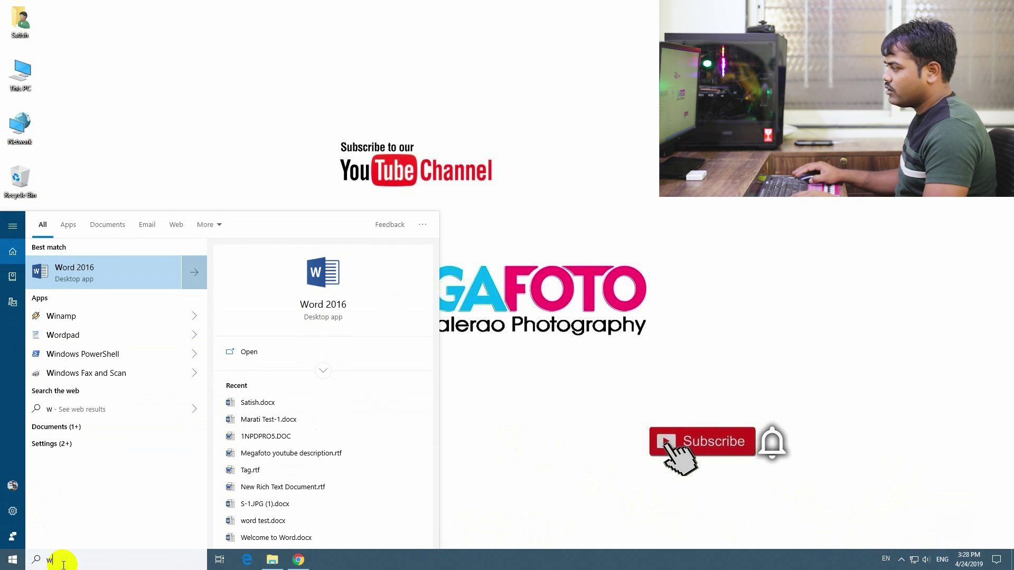
{"action": "left_click", "coordinate": [327, 282]}
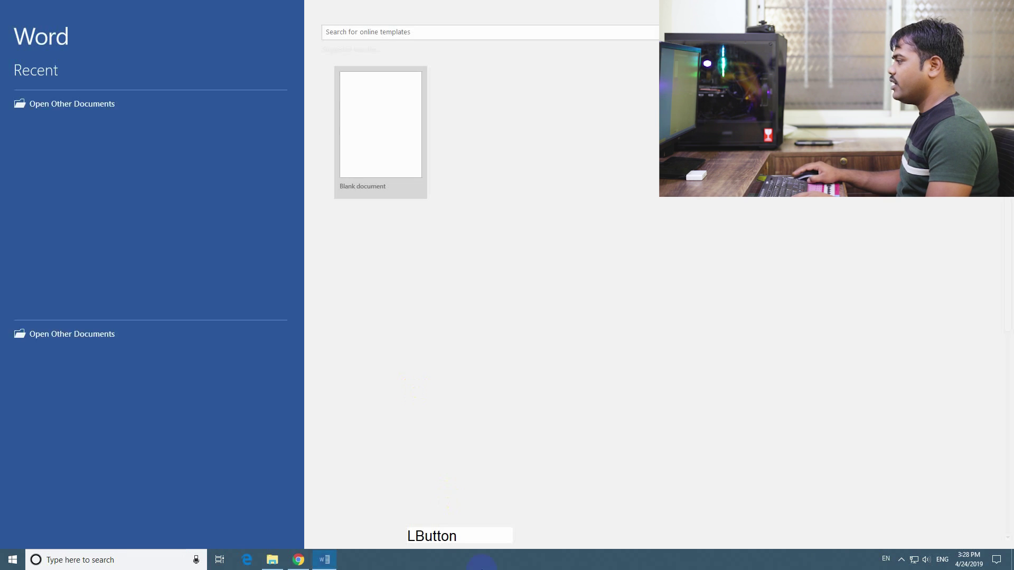
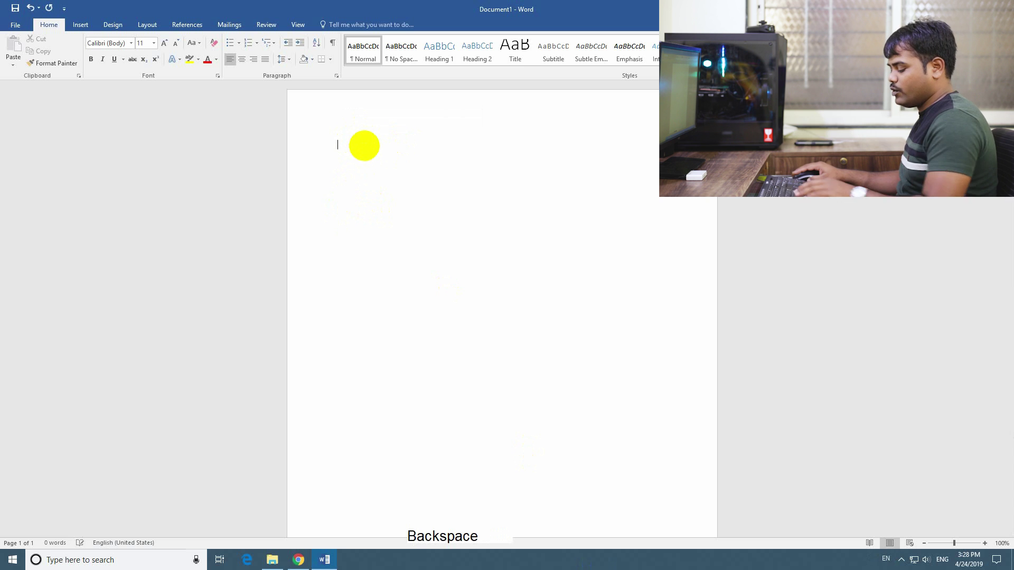
{"action": "key", "text": "super+space"}
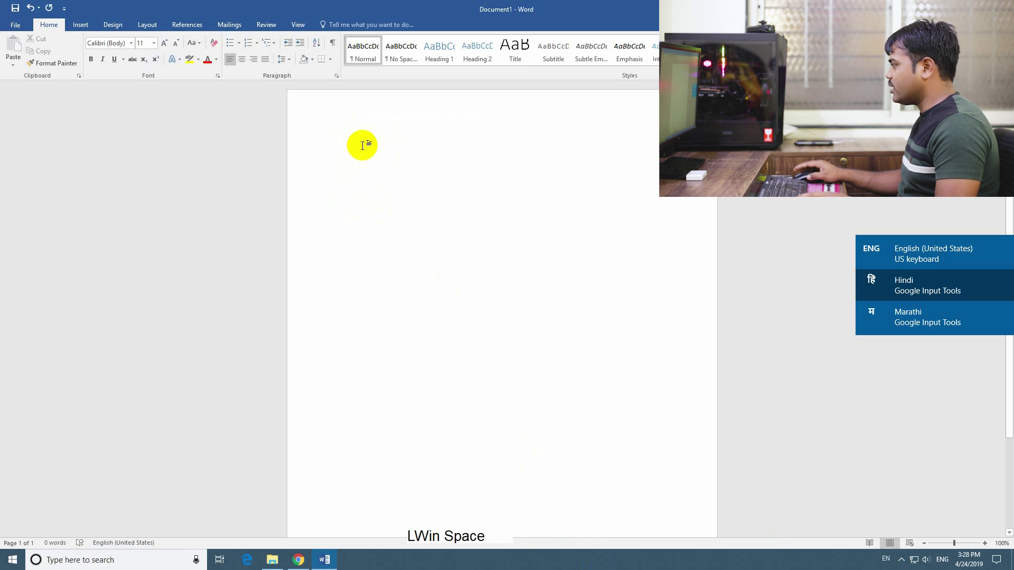
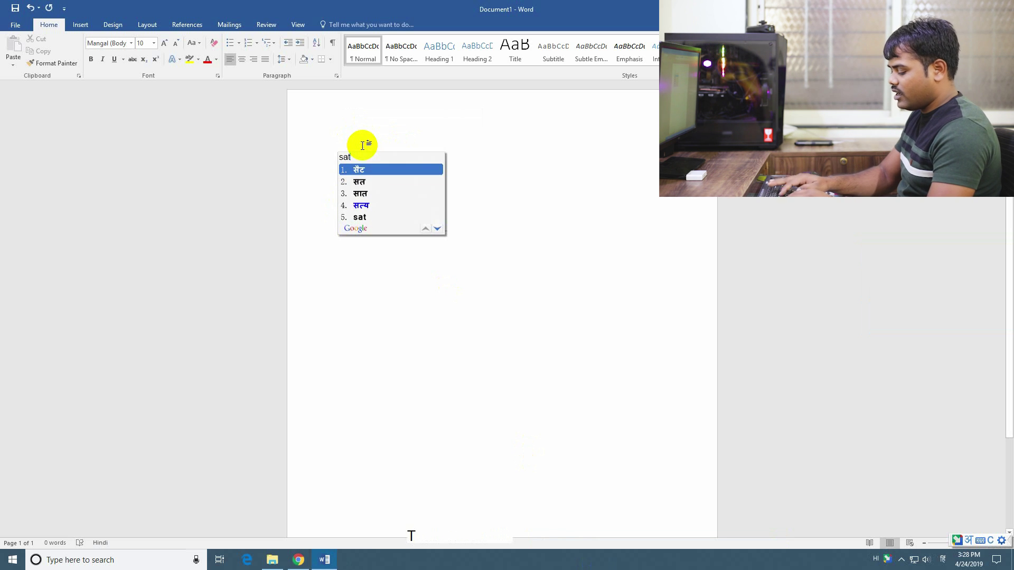
{"action": "key", "text": "Return"}
{"action": "key", "text": "space"}
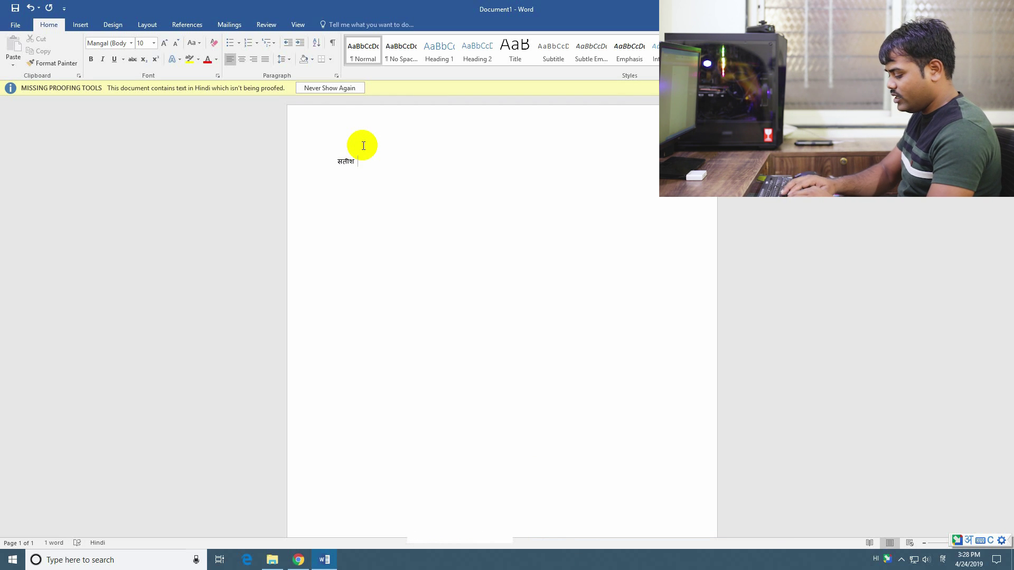
{"action": "key", "text": "g"}
{"action": "key", "text": "u"}
{"action": "key", "text": "a"}
{"action": "key", "text": "b"}
{"action": "key", "text": "space"}
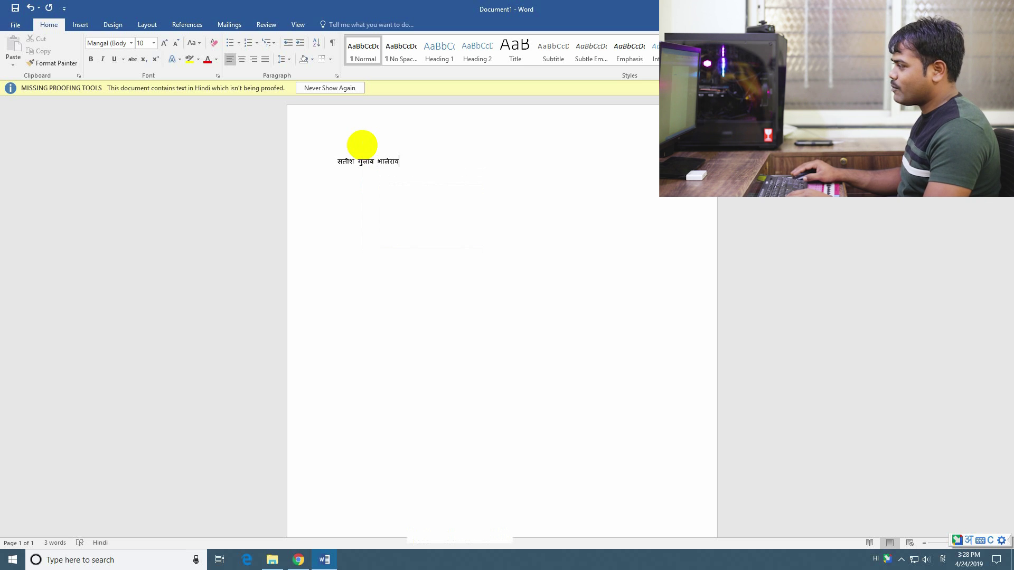
Select the whole typed name and copy it.
{"action": "left_click", "coordinate": [405, 167]}
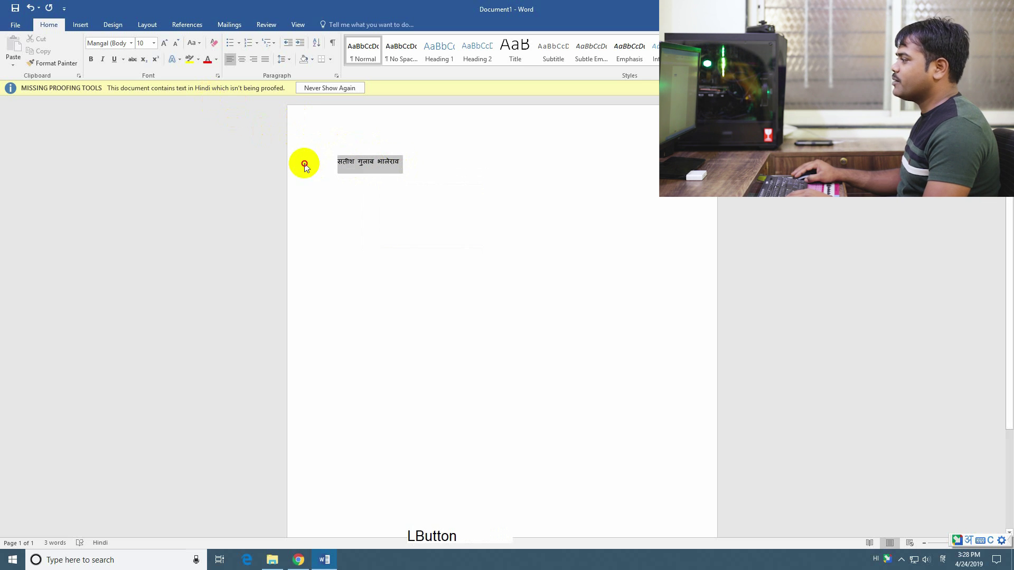
{"action": "right_click", "coordinate": [368, 166]}
{"action": "left_click", "coordinate": [390, 184]}
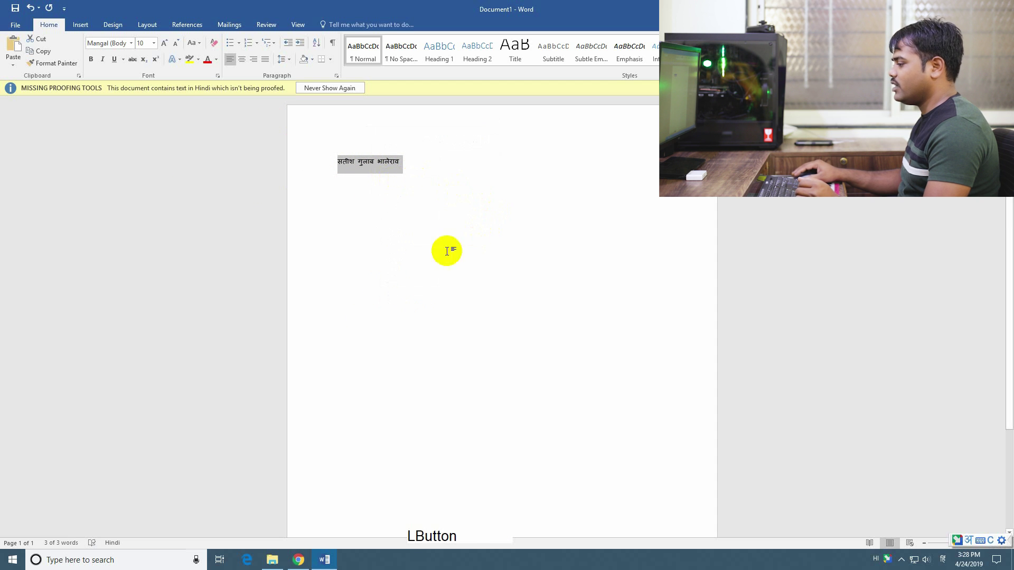
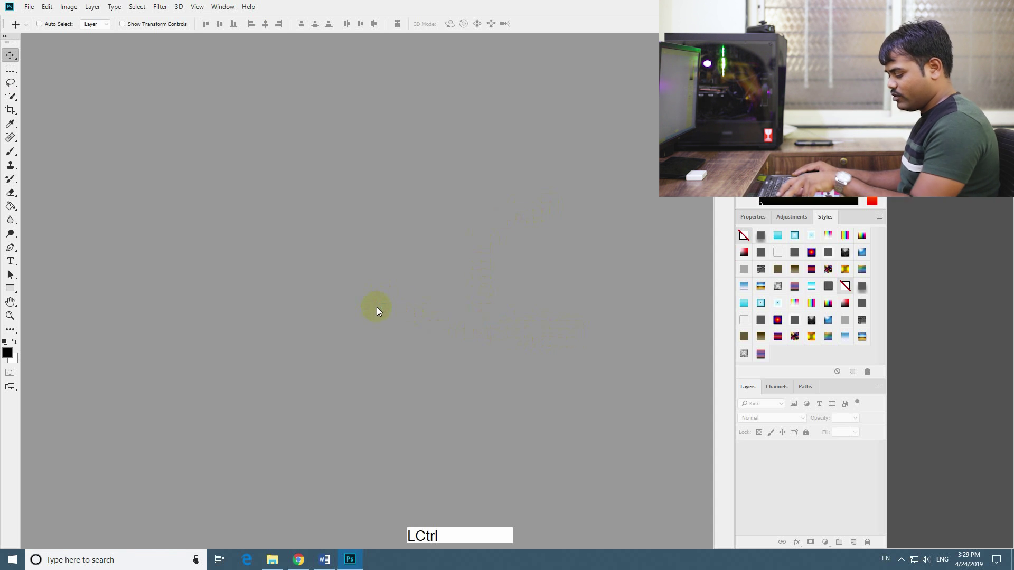
Create a new canvas (Ctrl+N), paste the name as a text layer and start a new line.
{"action": "key", "text": "ctrl+n"}
{"action": "left_click", "coordinate": [312, 232]}
{"action": "left_click", "coordinate": [385, 238]}
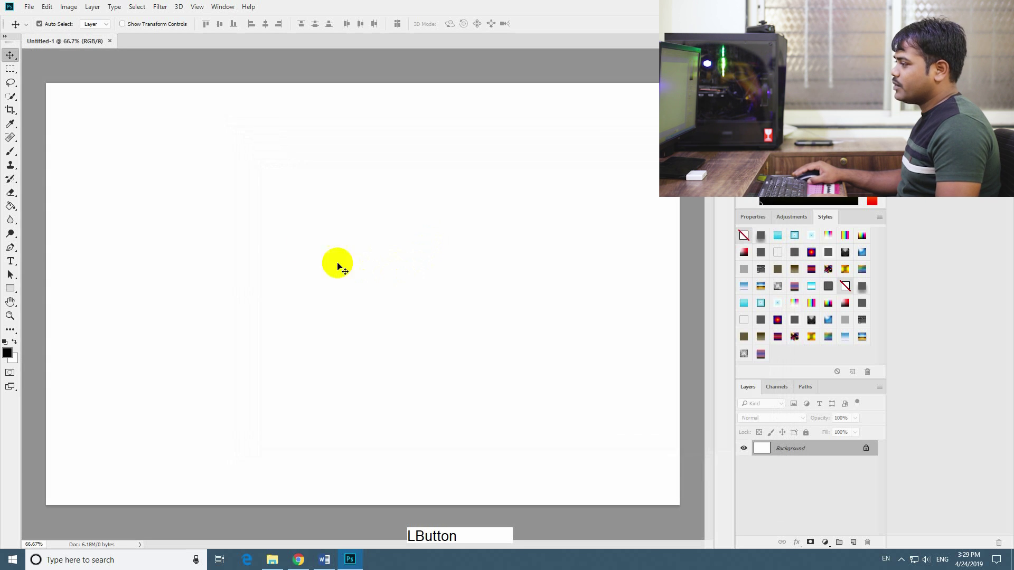
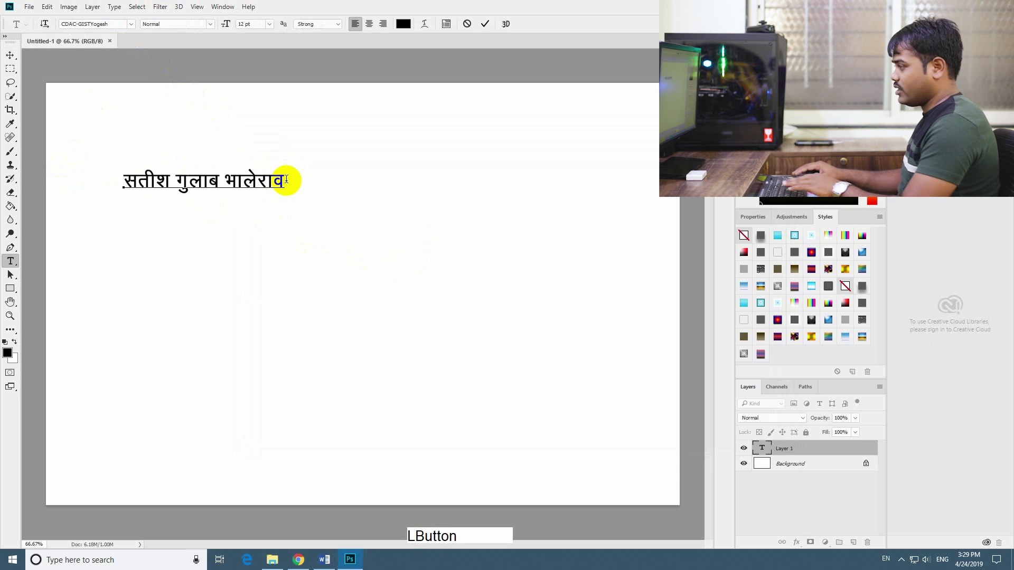
{"action": "key", "text": "Return"}
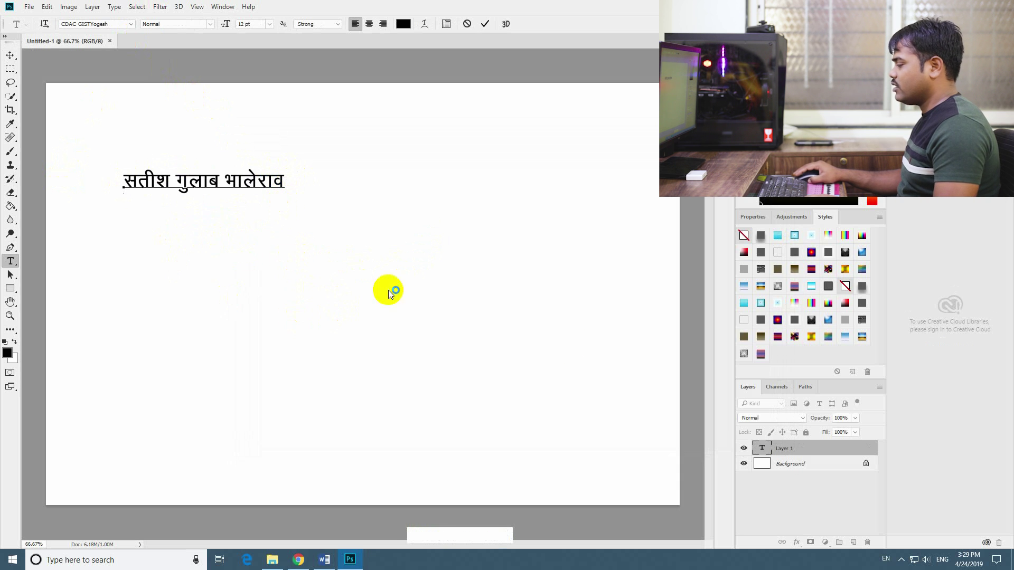
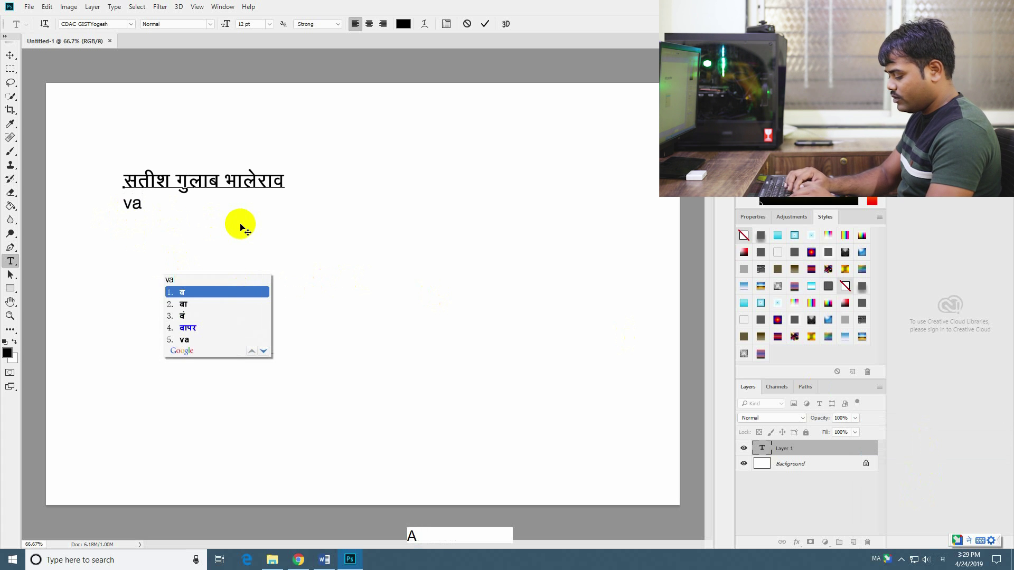
{"action": "key", "text": "space"}
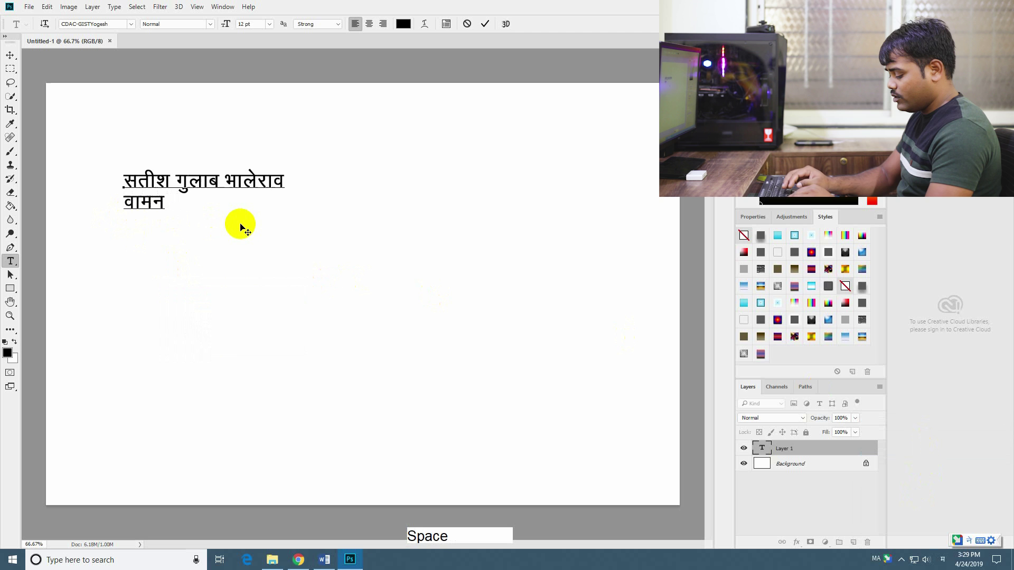
{"action": "key", "text": "g"}
{"action": "key", "text": "u"}
{"action": "key", "text": "a"}
{"action": "key", "text": "b"}
{"action": "key", "text": "space"}
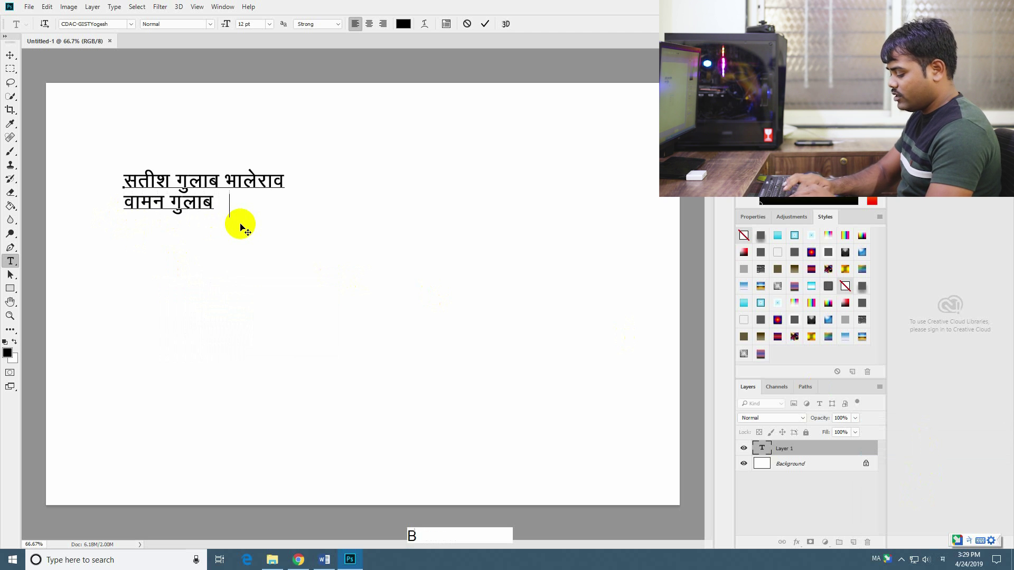
{"action": "key", "text": "o"}
{"action": "key", "text": "Return"}
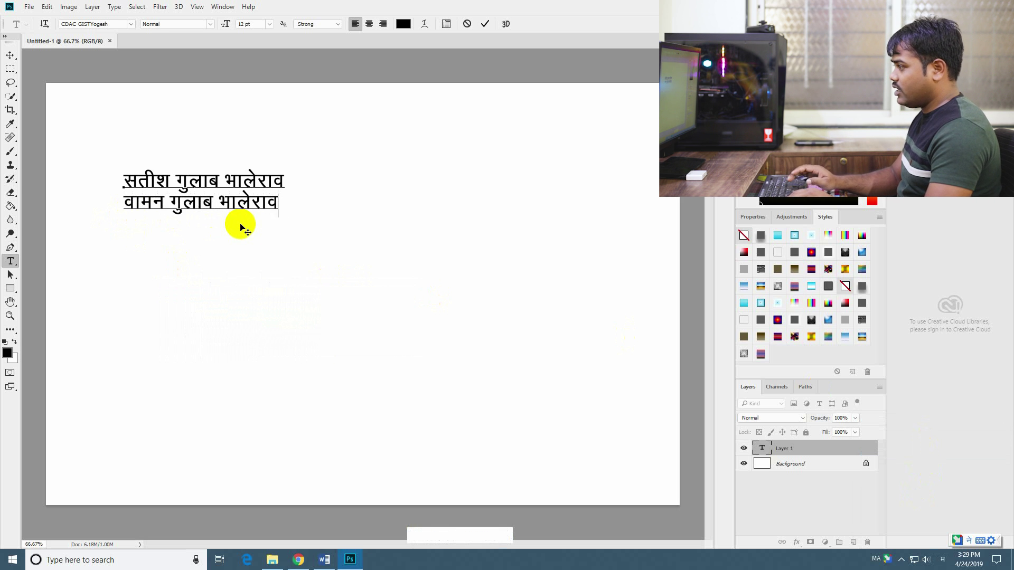
{"action": "key", "text": "Return"}
{"action": "key", "text": "KP_Enter"}
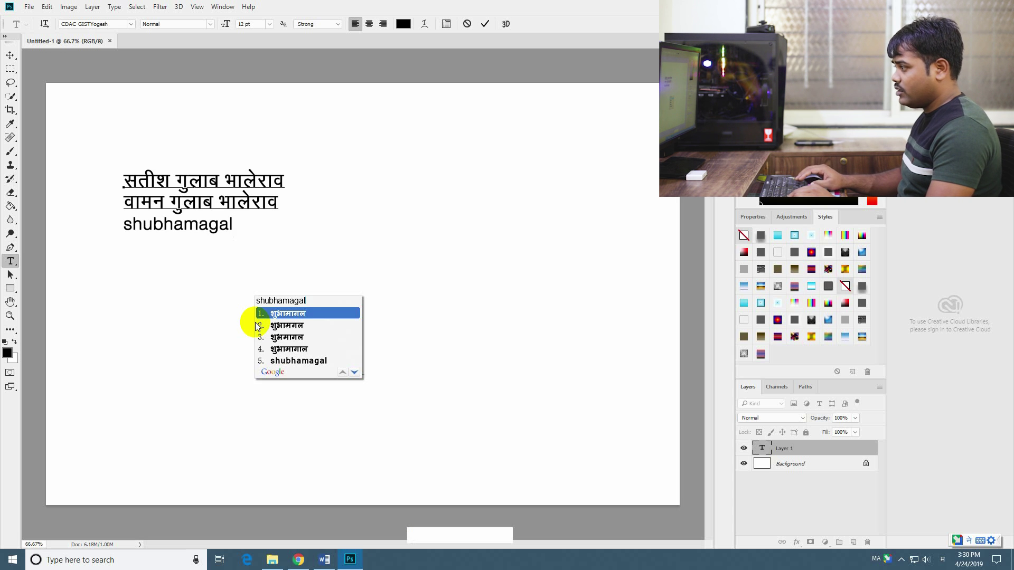
Correct the misspelled third line so it reads शुभमंगल and commit it.
{"action": "key", "text": "Return"}
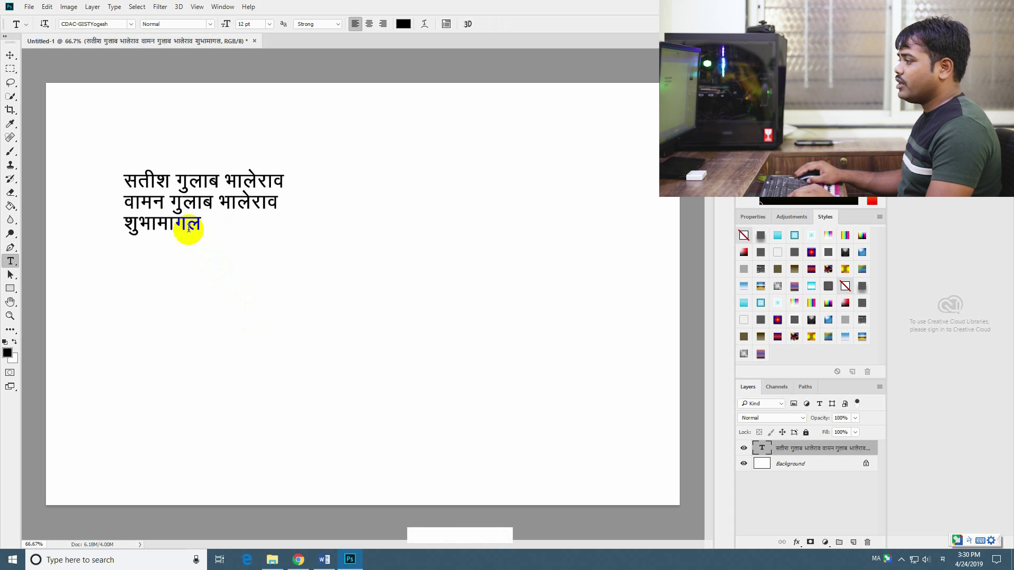
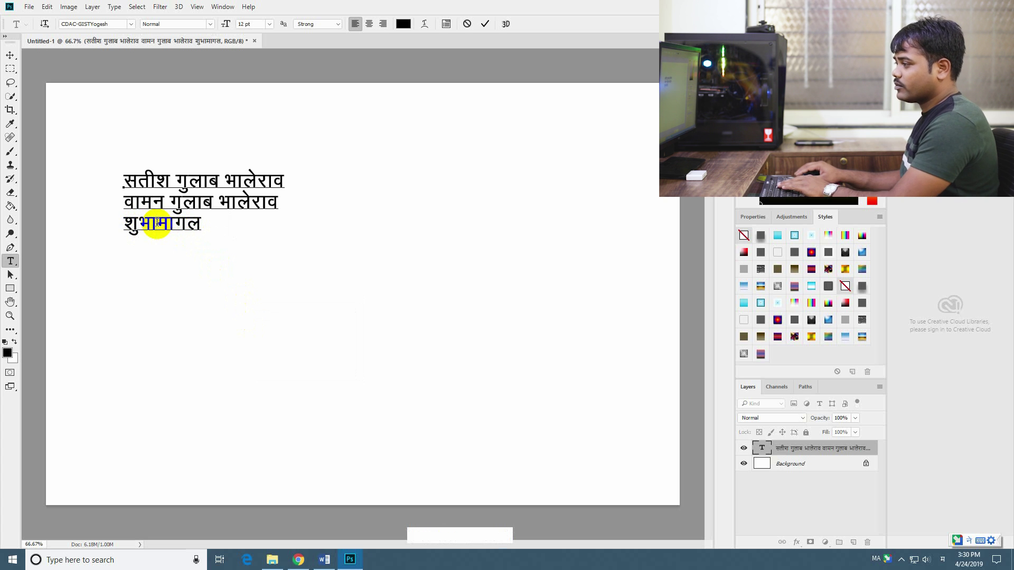
{"action": "key", "text": "BackSpace"}
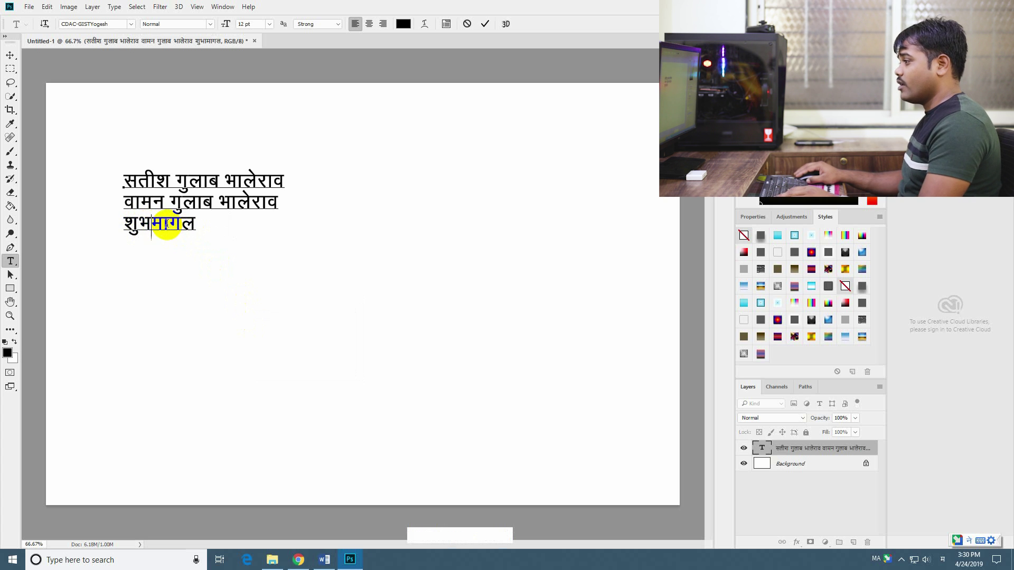
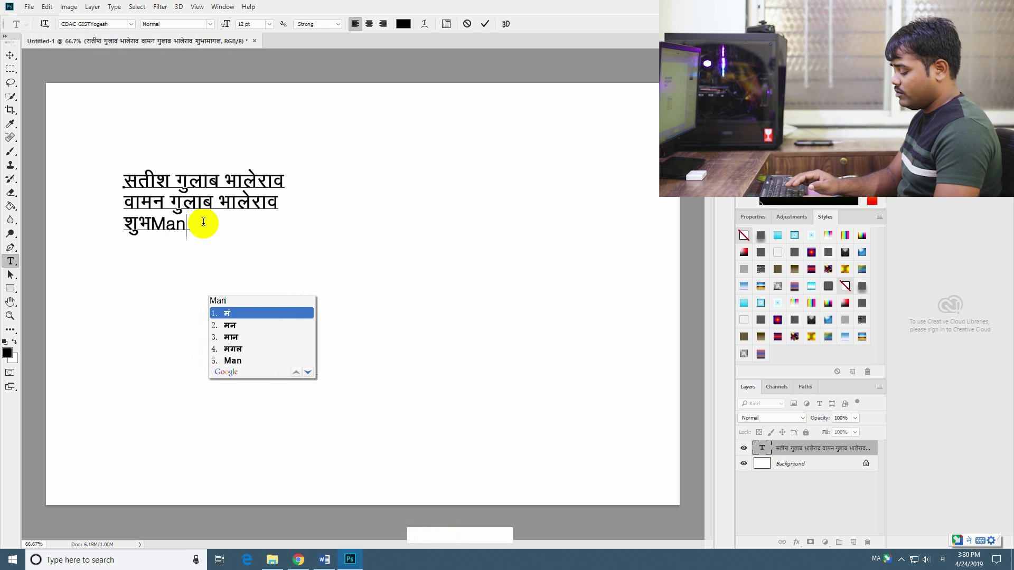
{"action": "key", "text": "g"}
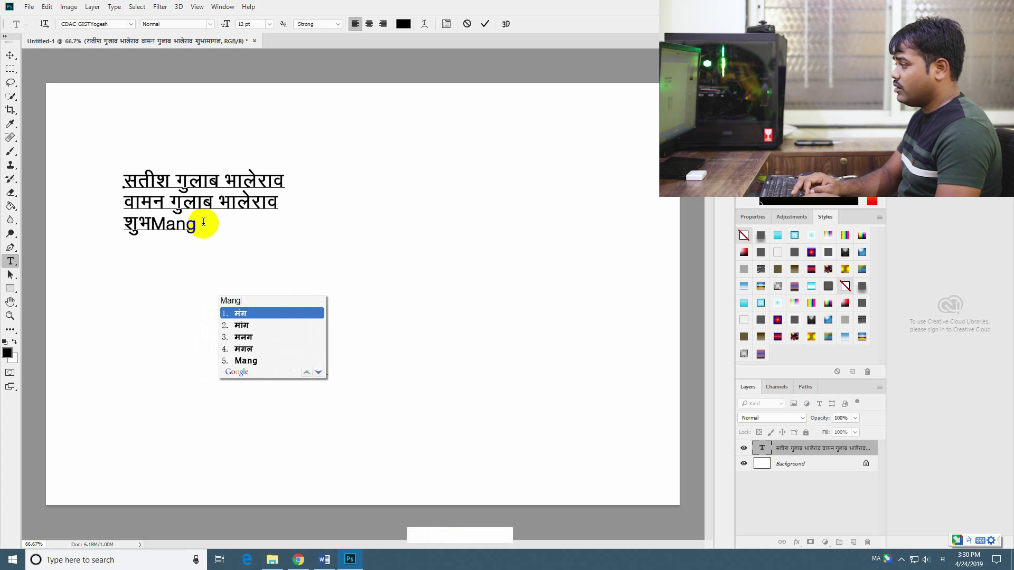
{"action": "key", "text": "a"}
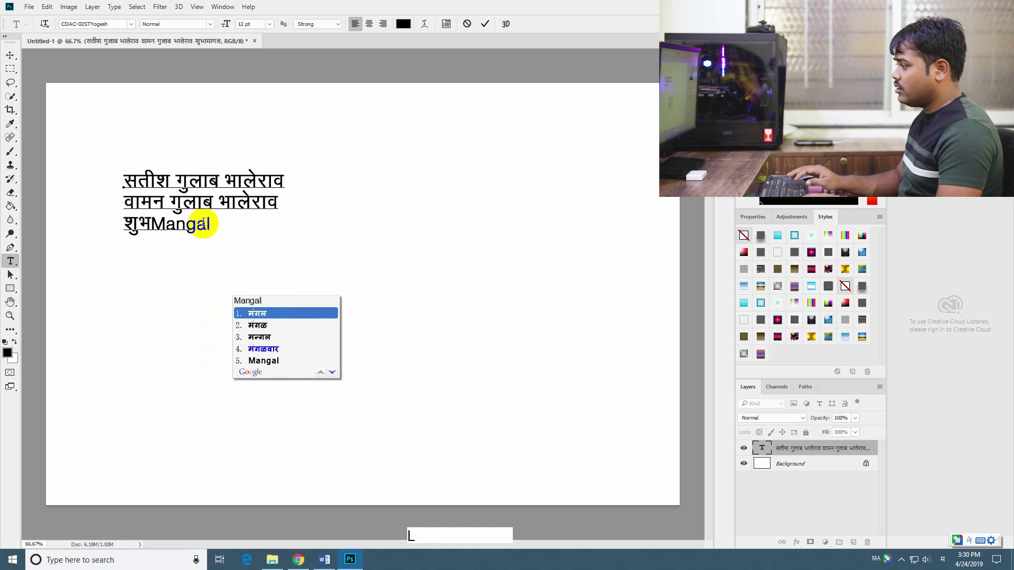
{"action": "key", "text": "Return"}
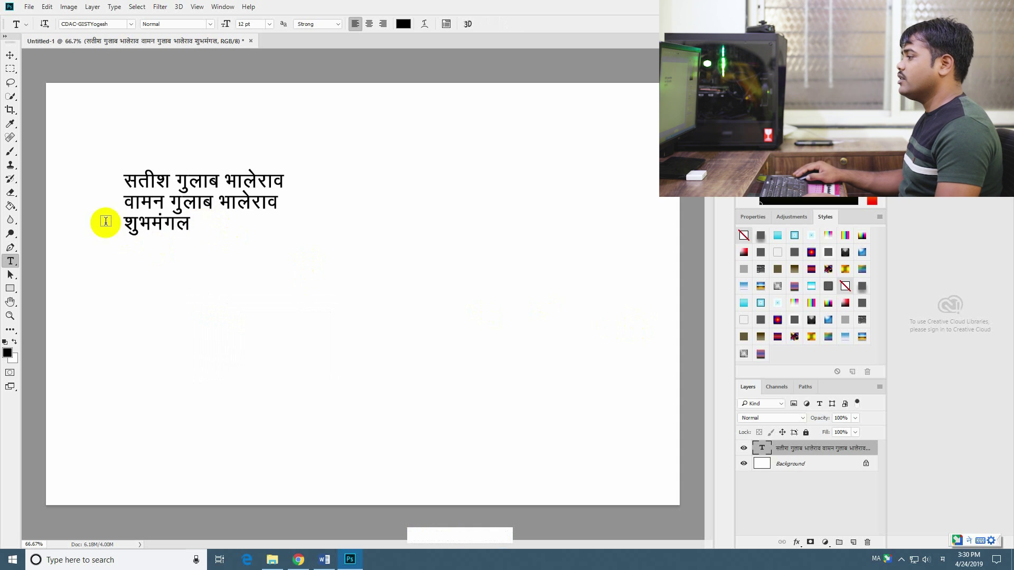
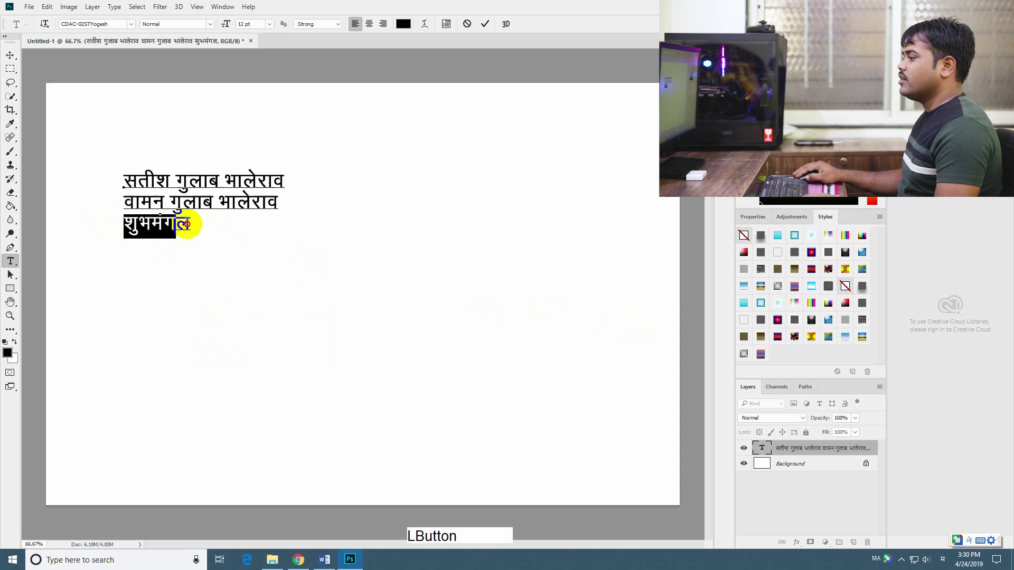
Try Nirmala UI, CDAC-GISTYogesh and Mon_0005 on the word शुभमंगल.
{"action": "left_click", "coordinate": [133, 27]}
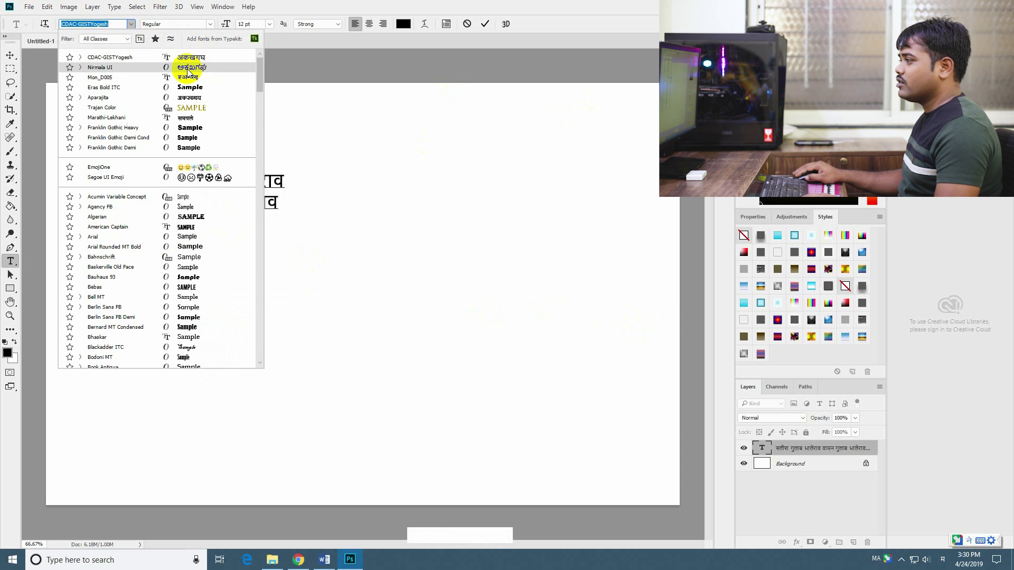
{"action": "left_click", "coordinate": [189, 72]}
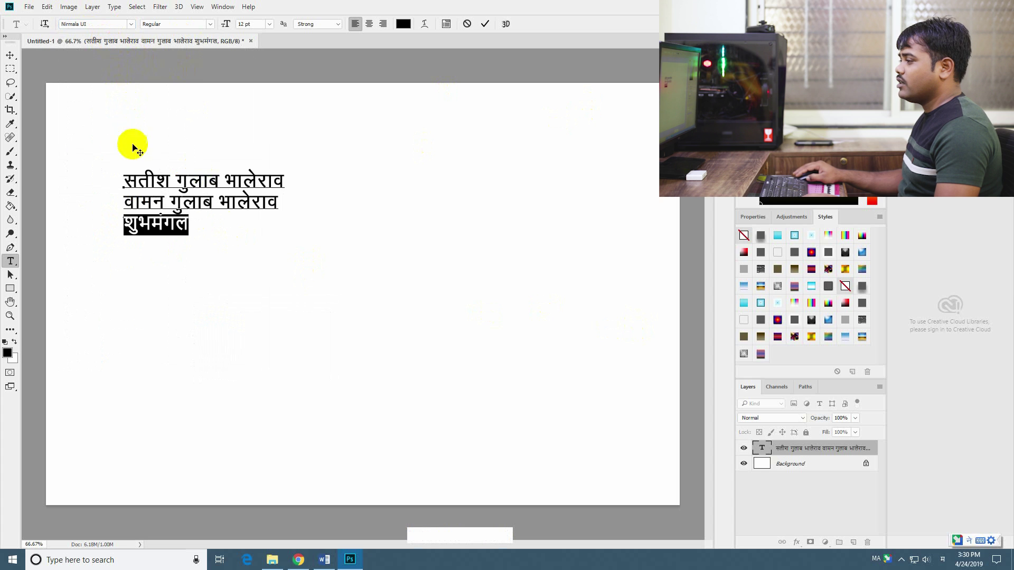
{"action": "left_click", "coordinate": [14, 60]}
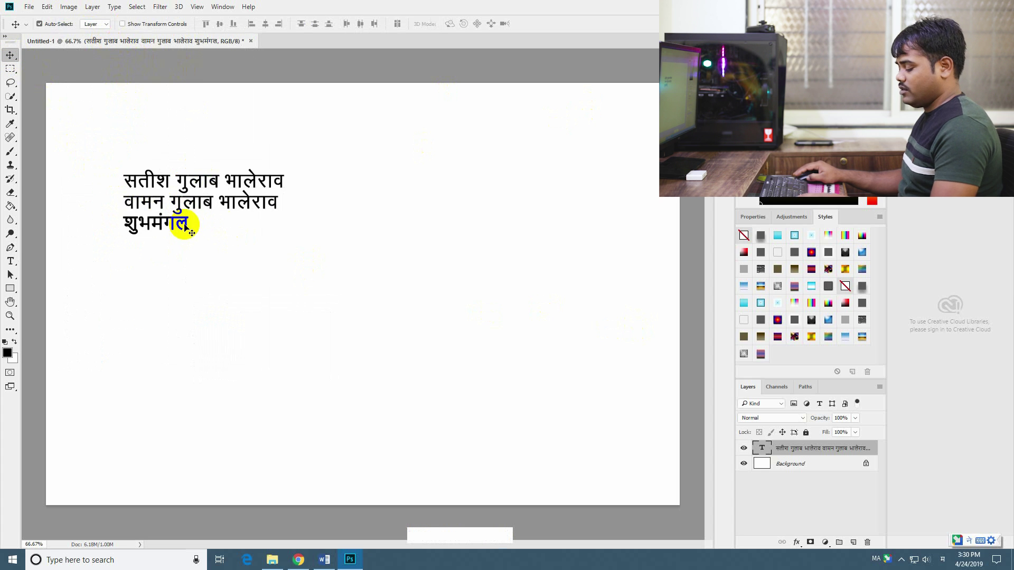
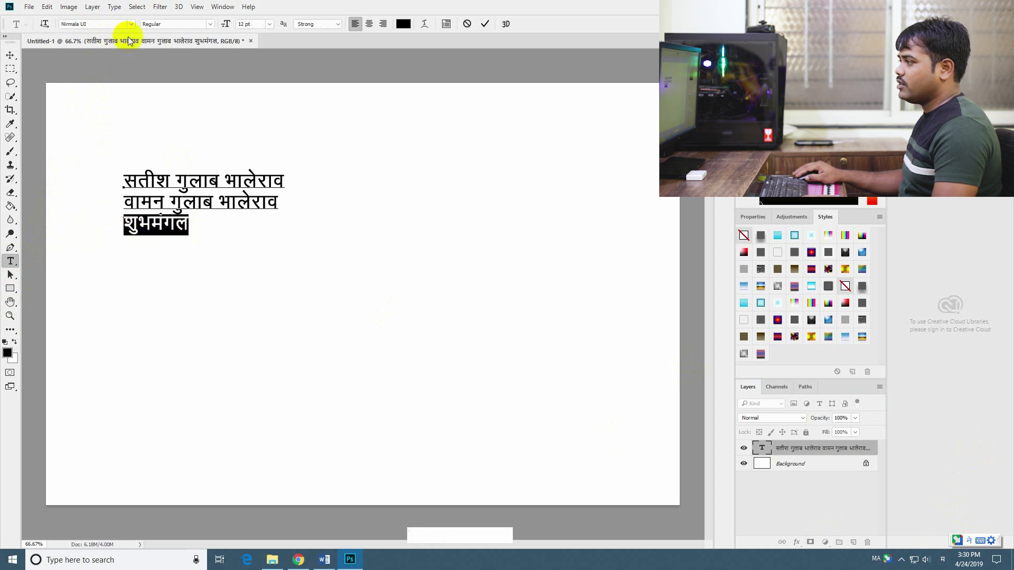
{"action": "left_click", "coordinate": [134, 29]}
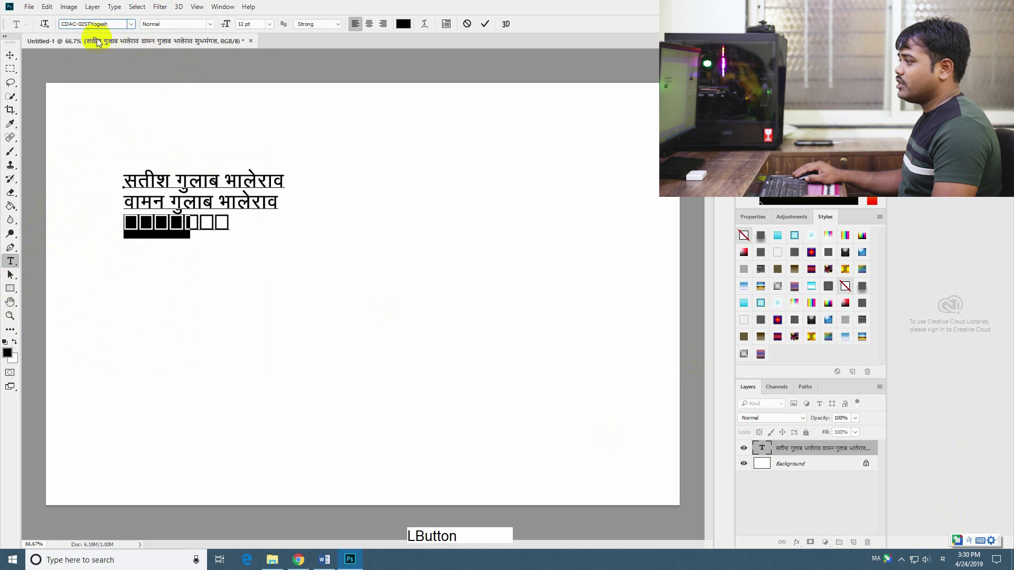
{"action": "left_click", "coordinate": [187, 81]}
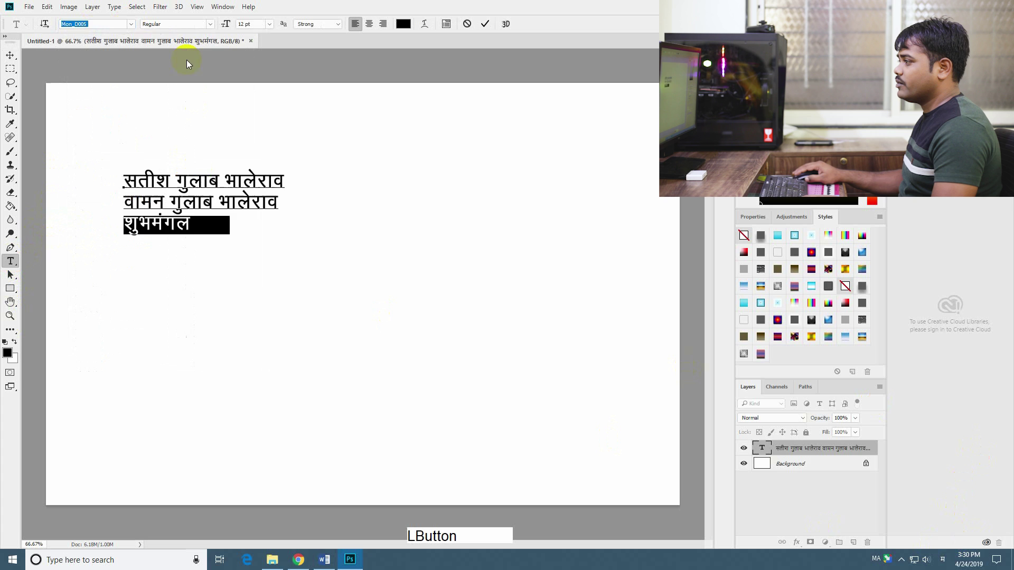
Try Aparajita and further fonts, leaving the word in Marathi-Saras, which shows empty boxes.
{"action": "left_click", "coordinate": [200, 92]}
{"action": "left_click", "coordinate": [136, 27]}
{"action": "left_click", "coordinate": [195, 103]}
{"action": "left_click", "coordinate": [135, 30]}
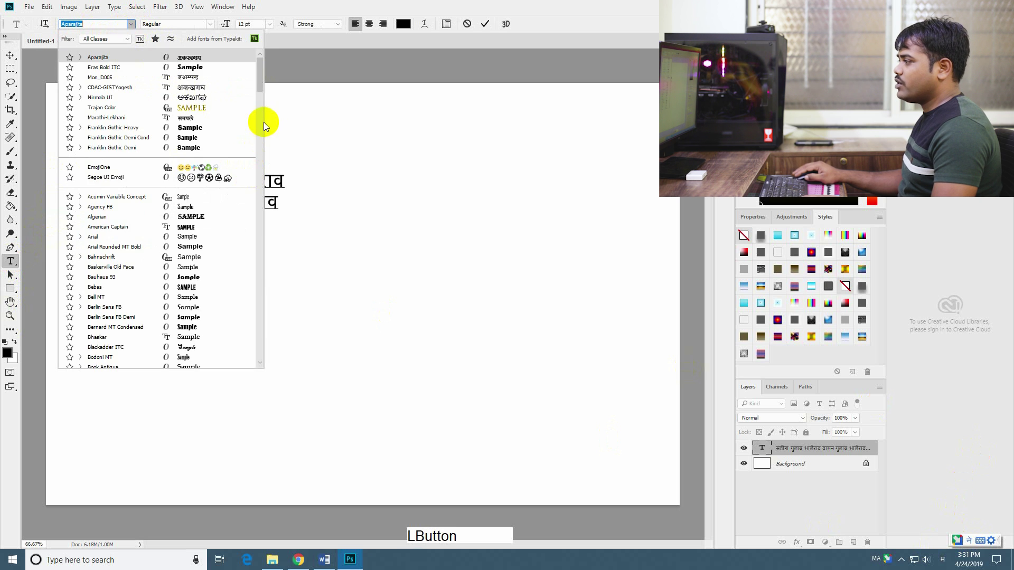
{"action": "left_click", "coordinate": [265, 86]}
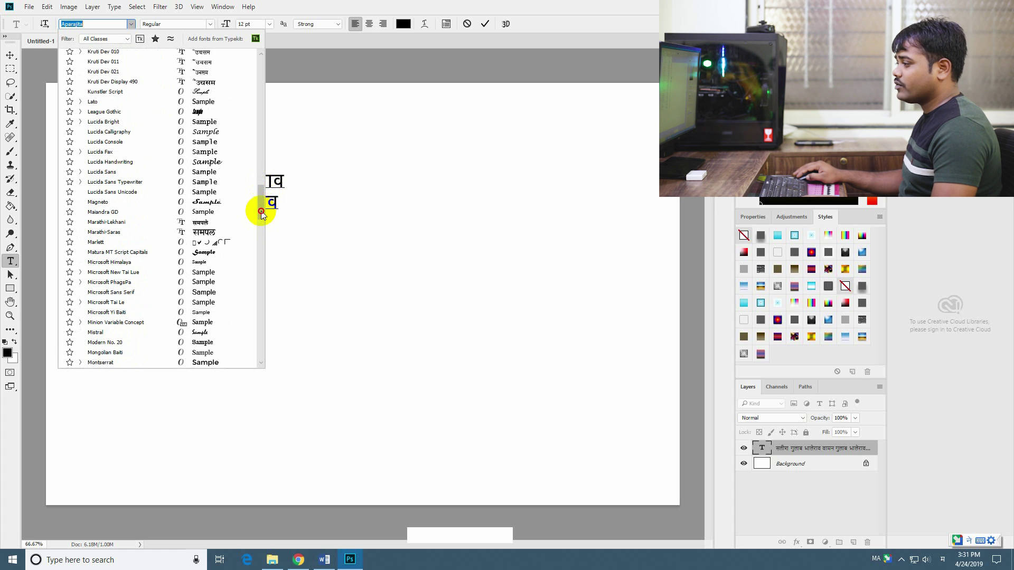
{"action": "left_click", "coordinate": [210, 235]}
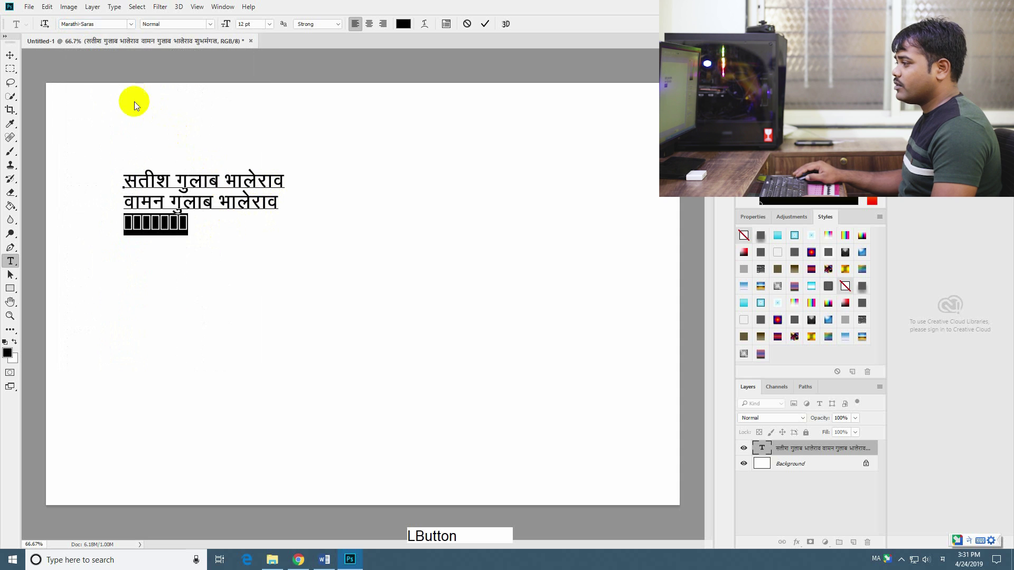
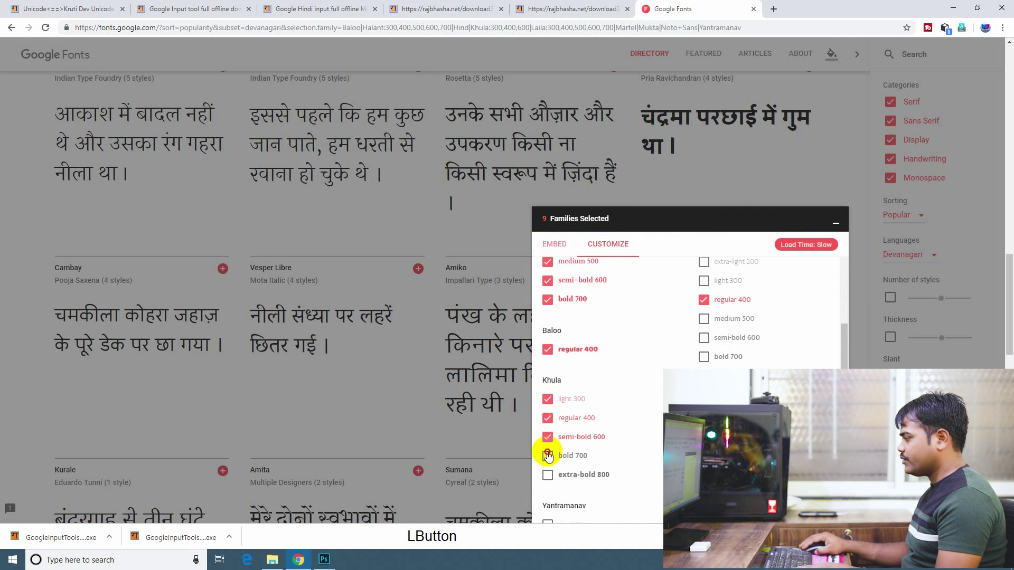
Enable Khula bold 700 and the extra weights of the other families, then start the fonts.zip download.
{"action": "left_click", "coordinate": [552, 372]}
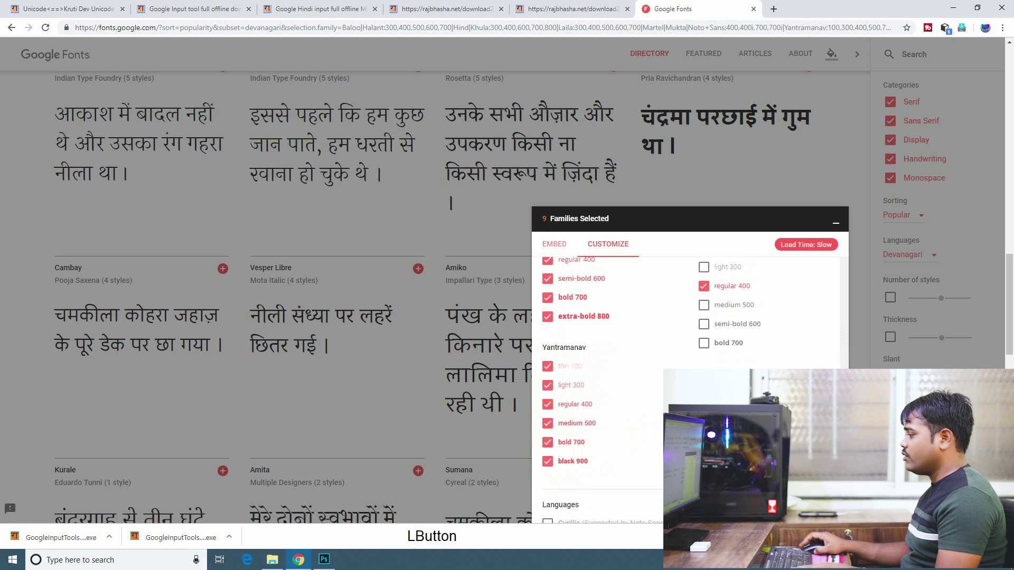
{"action": "left_click", "coordinate": [706, 346]}
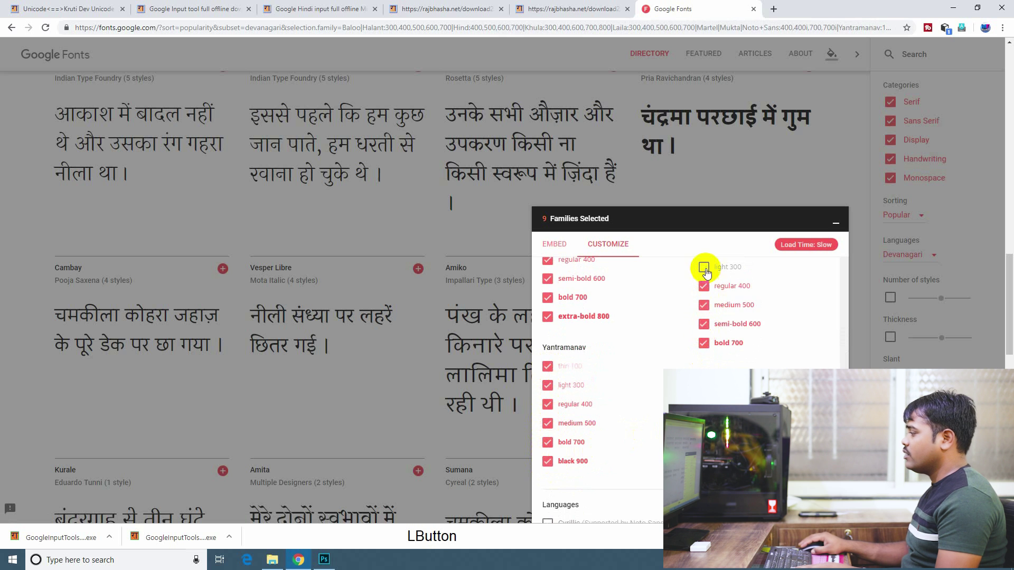
{"action": "left_click", "coordinate": [709, 333]}
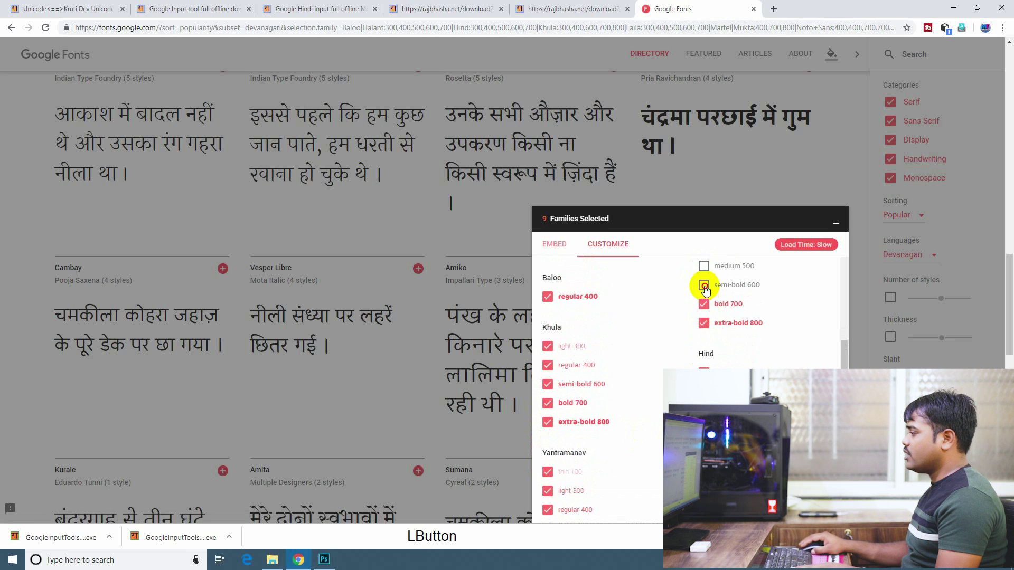
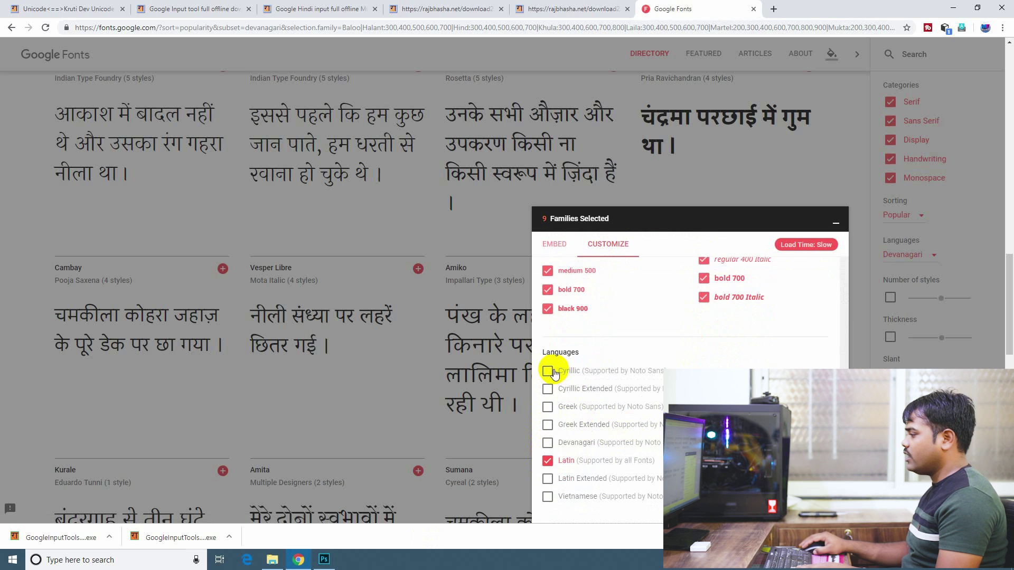
{"action": "left_click", "coordinate": [551, 451]}
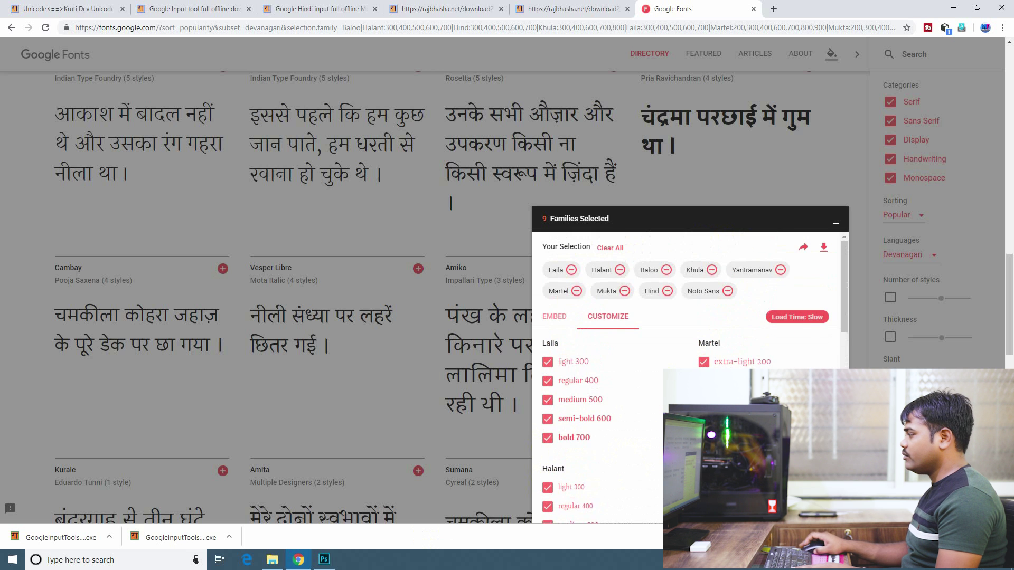
Download the nine font families as fonts.zip to the Desktop and reveal it among the desktop icons.
{"action": "left_click", "coordinate": [826, 251]}
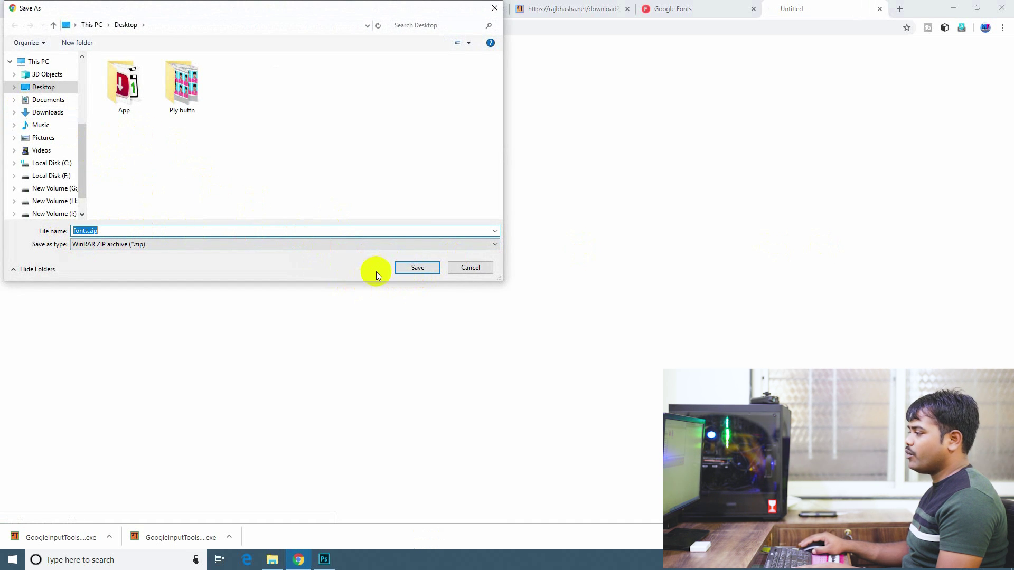
{"action": "left_click", "coordinate": [425, 271]}
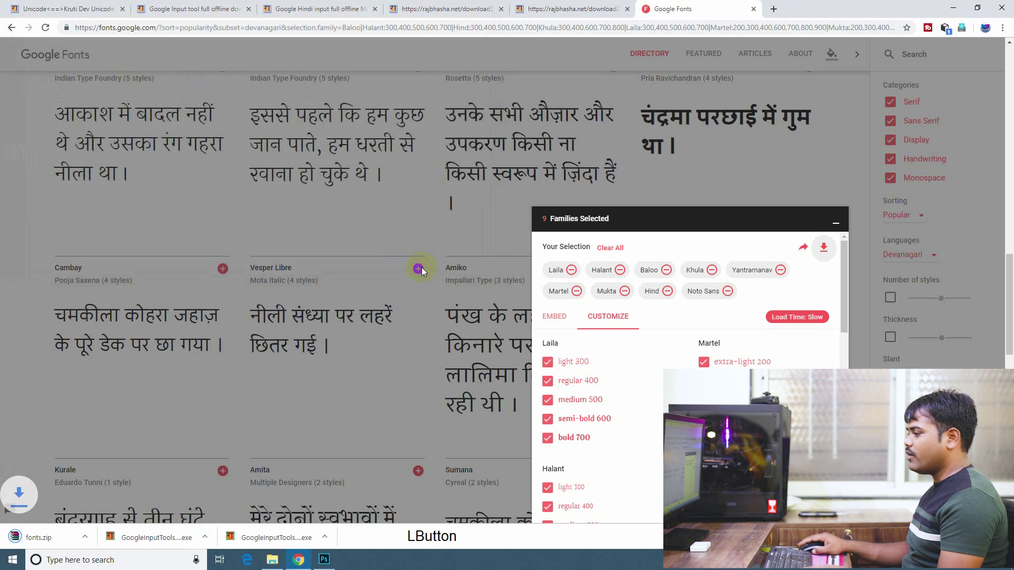
{"action": "left_click", "coordinate": [115, 542]}
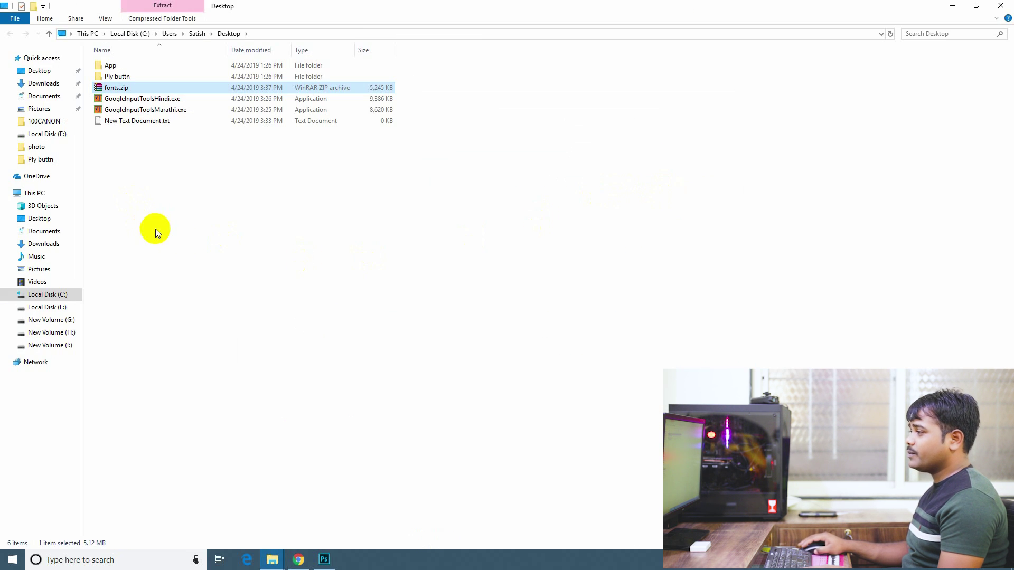
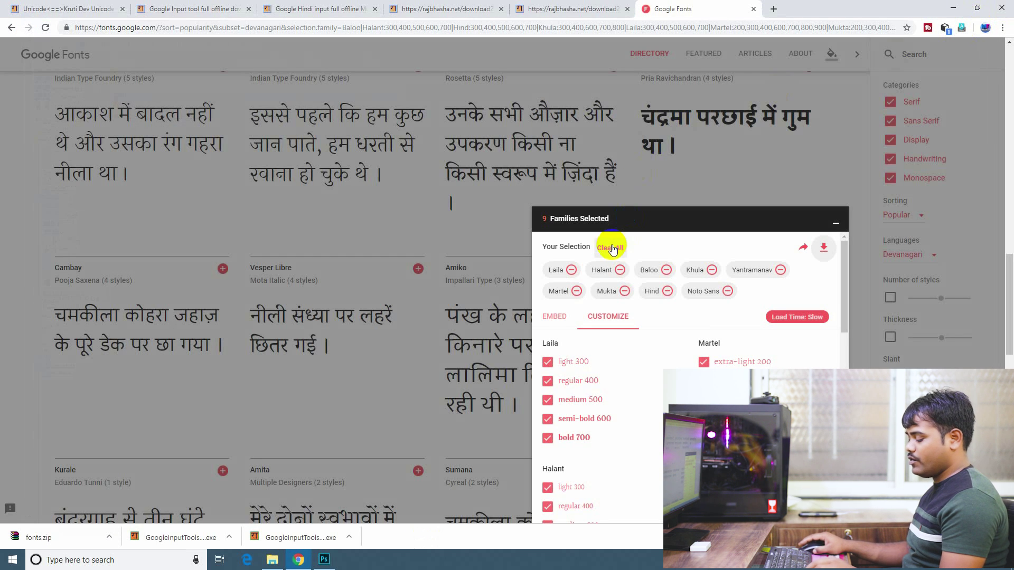
{"action": "key", "text": "super+d"}
{"action": "left_click", "coordinate": [67, 22]}
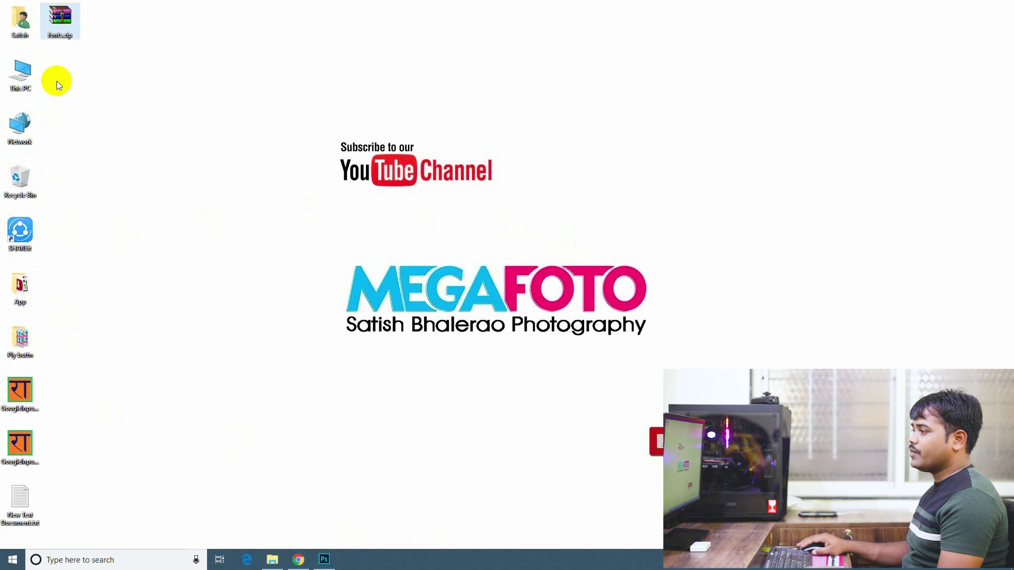
Extract fonts.zip into a fonts folder on the Desktop.
{"action": "right_click", "coordinate": [55, 10]}
{"action": "left_click", "coordinate": [97, 57]}
{"action": "left_click", "coordinate": [548, 391]}
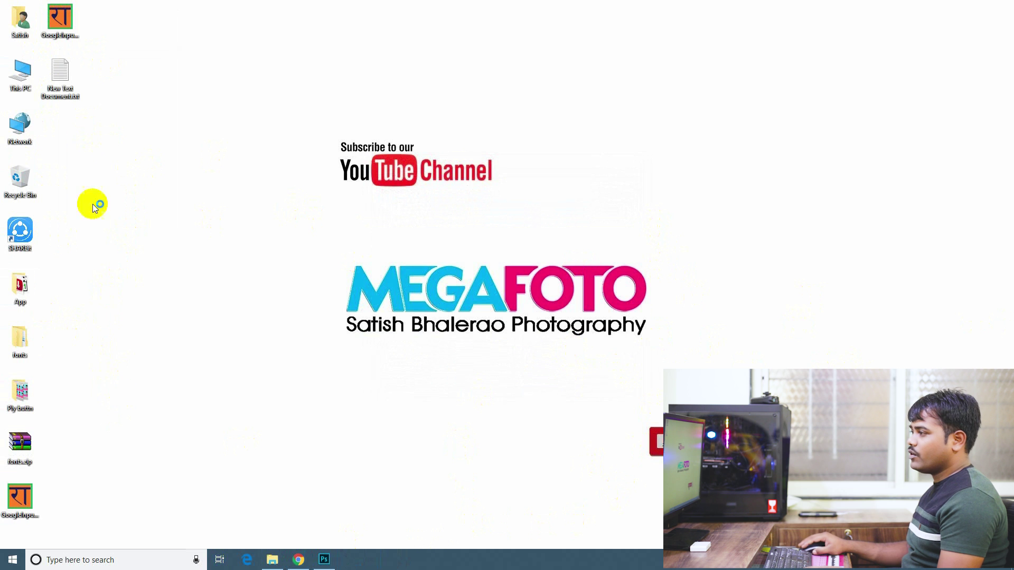
Go into the extracted fonts folder and its Baloo subfolder holding Baloo-Regular.ttf and OFL.txt.
{"action": "left_click", "coordinate": [102, 384]}
{"action": "left_click", "coordinate": [20, 345]}
{"action": "left_click", "coordinate": [119, 66]}
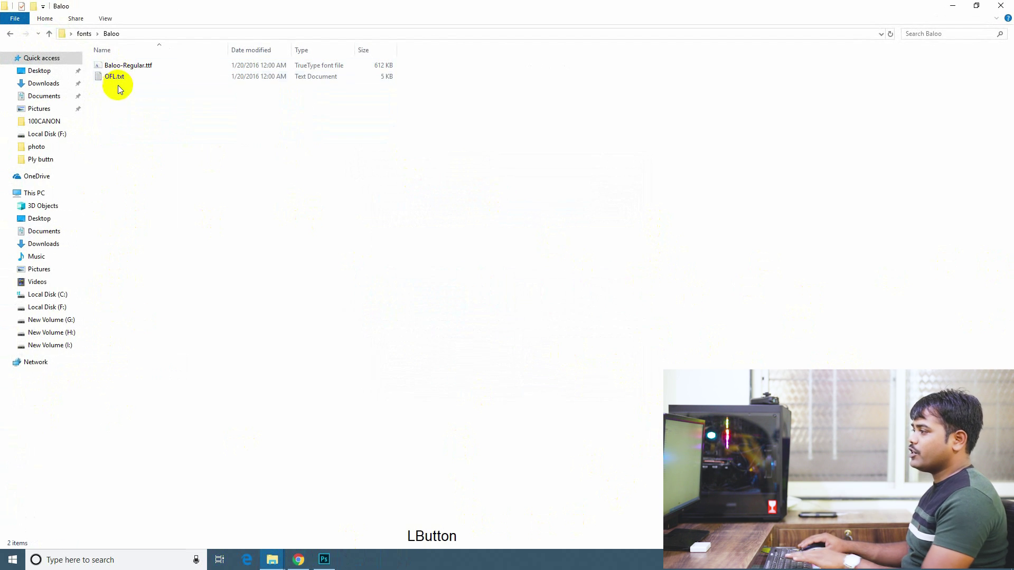